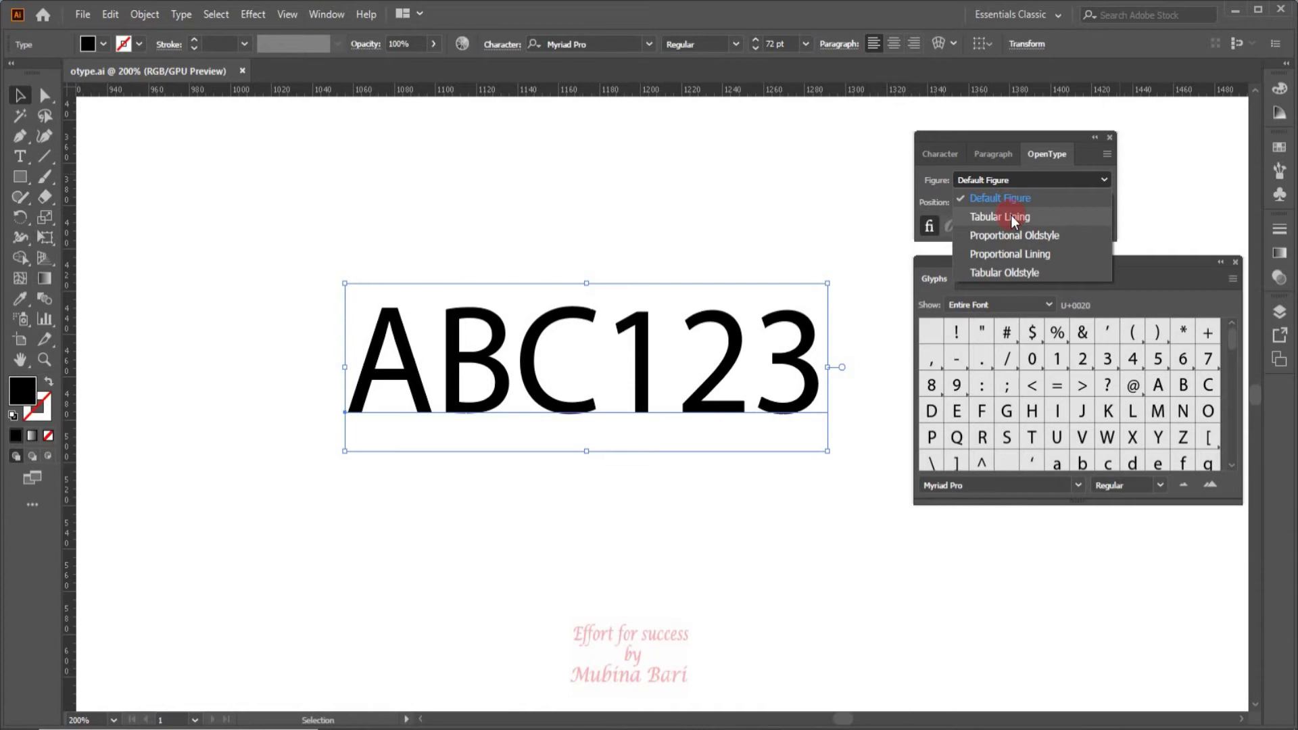
# - Set the 123 figures to Tabular Lining, then reopen the figure-style list
pyautogui.click(1109, 188)
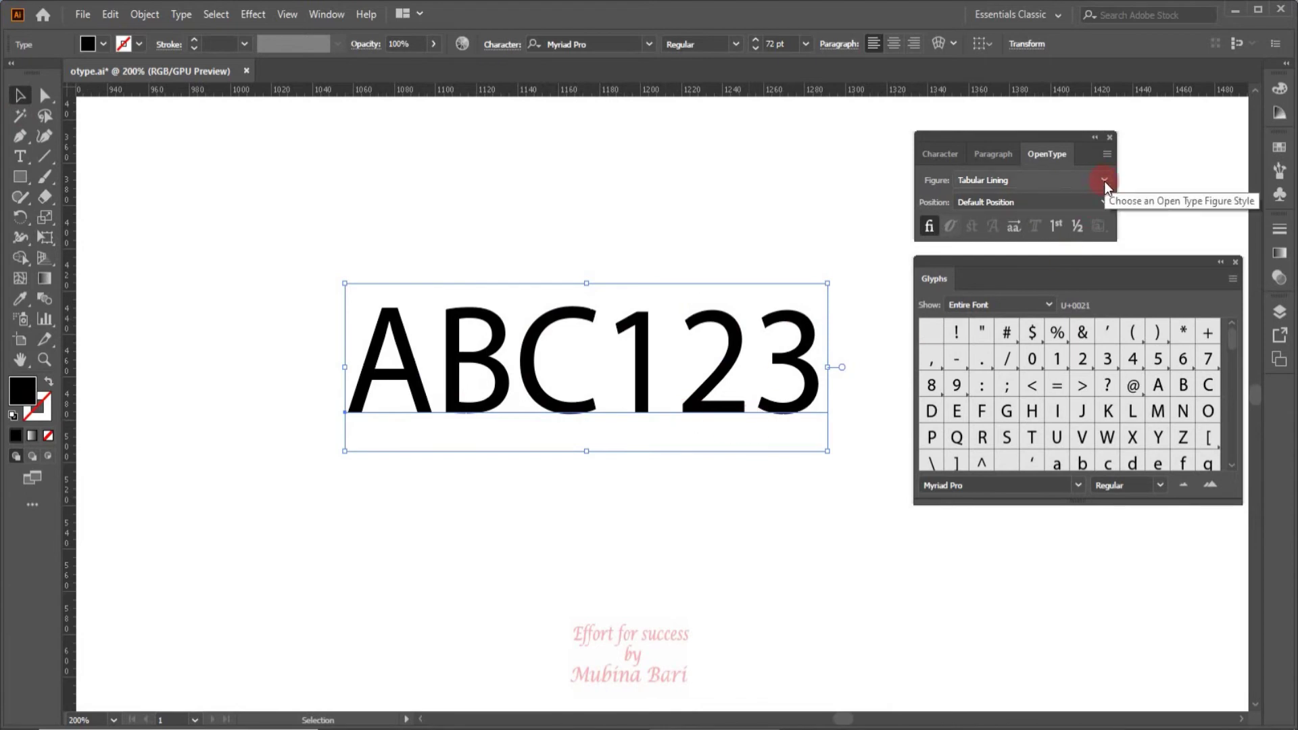
pyautogui.click(1111, 188)
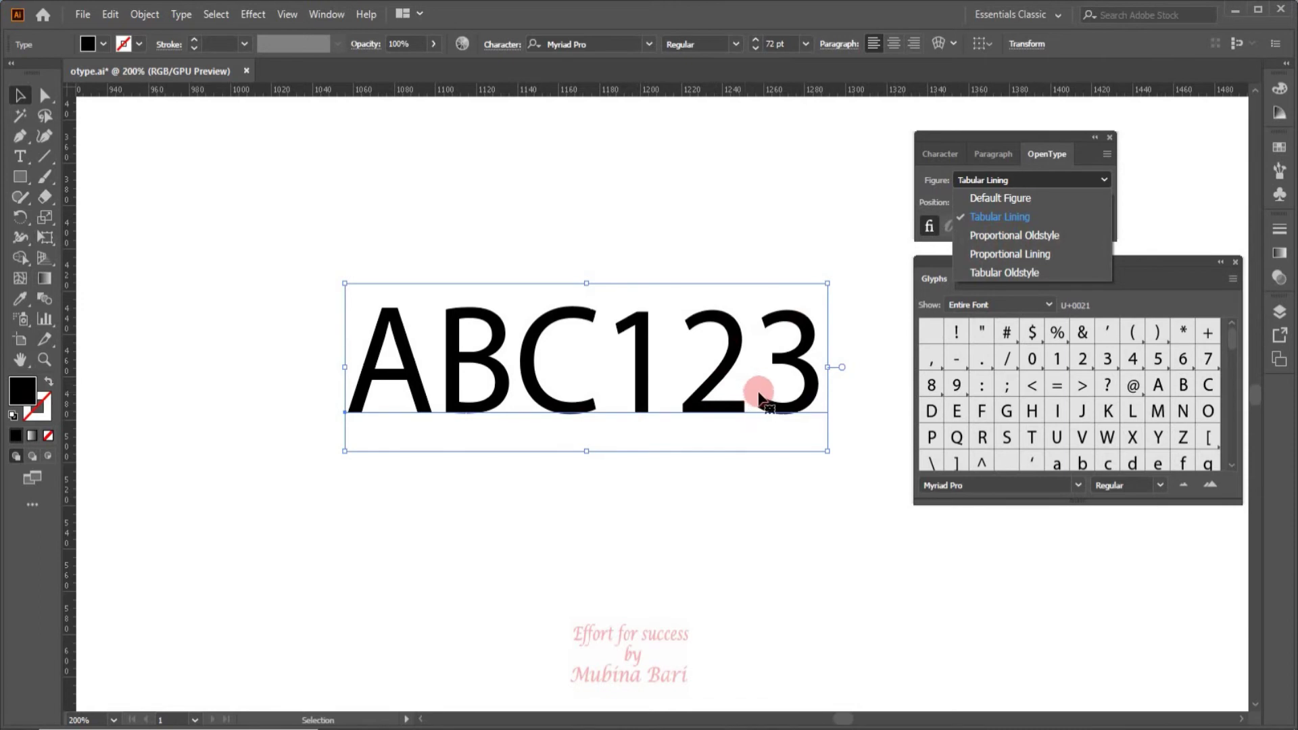
# - Set the 123 figures to Proportional Oldstyle, then reopen the figure-style list
pyautogui.click(1045, 245)
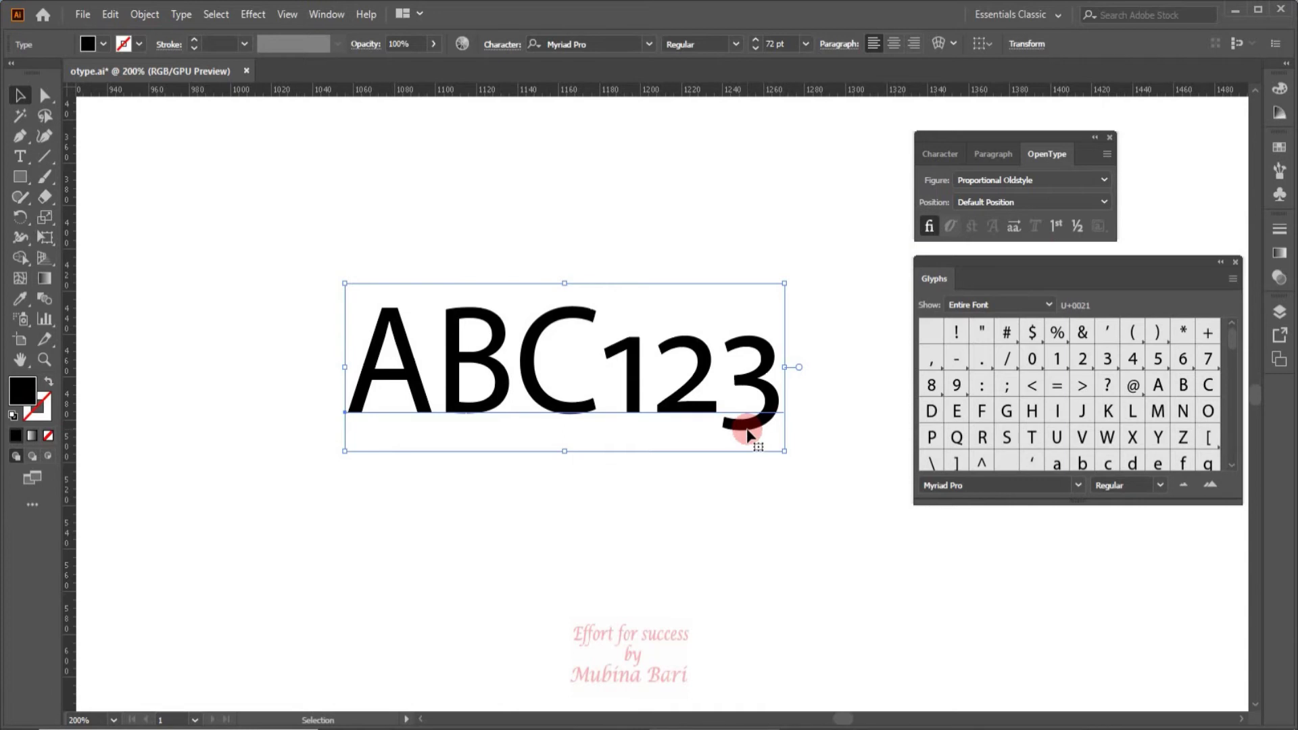
pyautogui.click(992, 277)
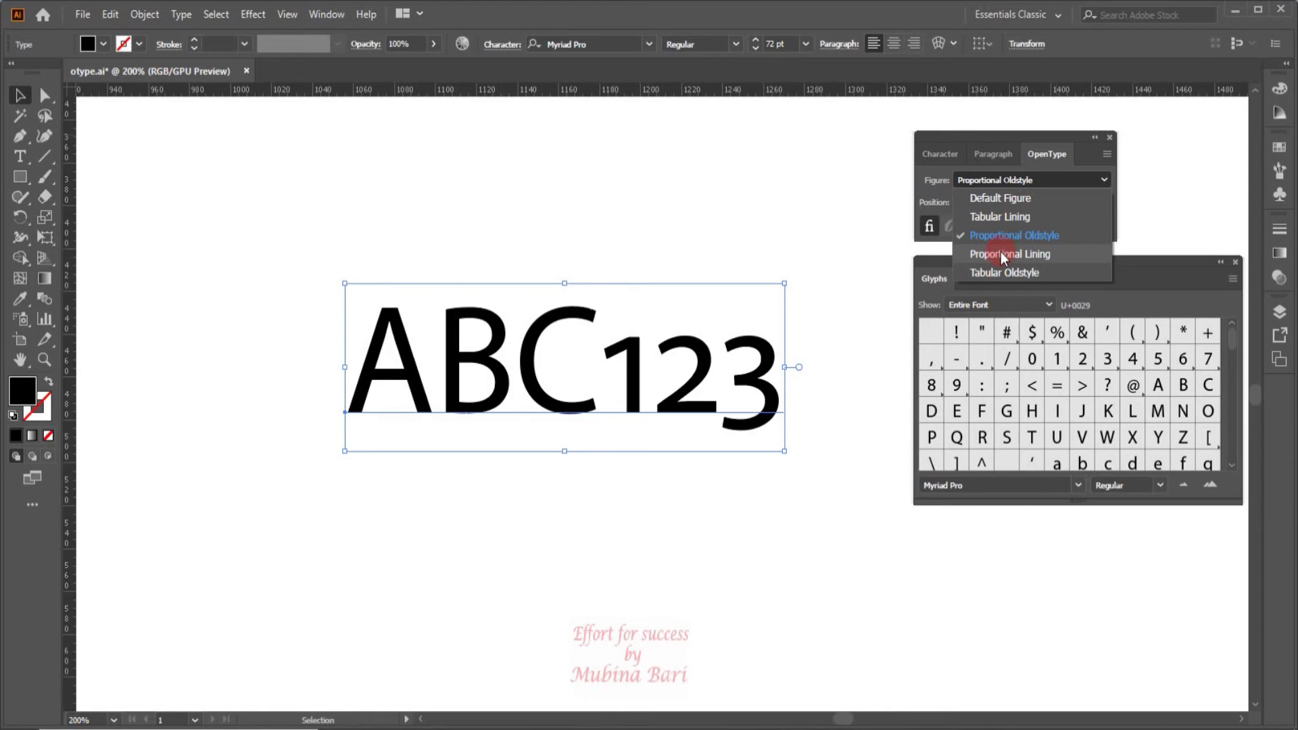
# - Set the 123 figures to Proportional Lining, narrowing the numbers
pyautogui.click(1007, 258)
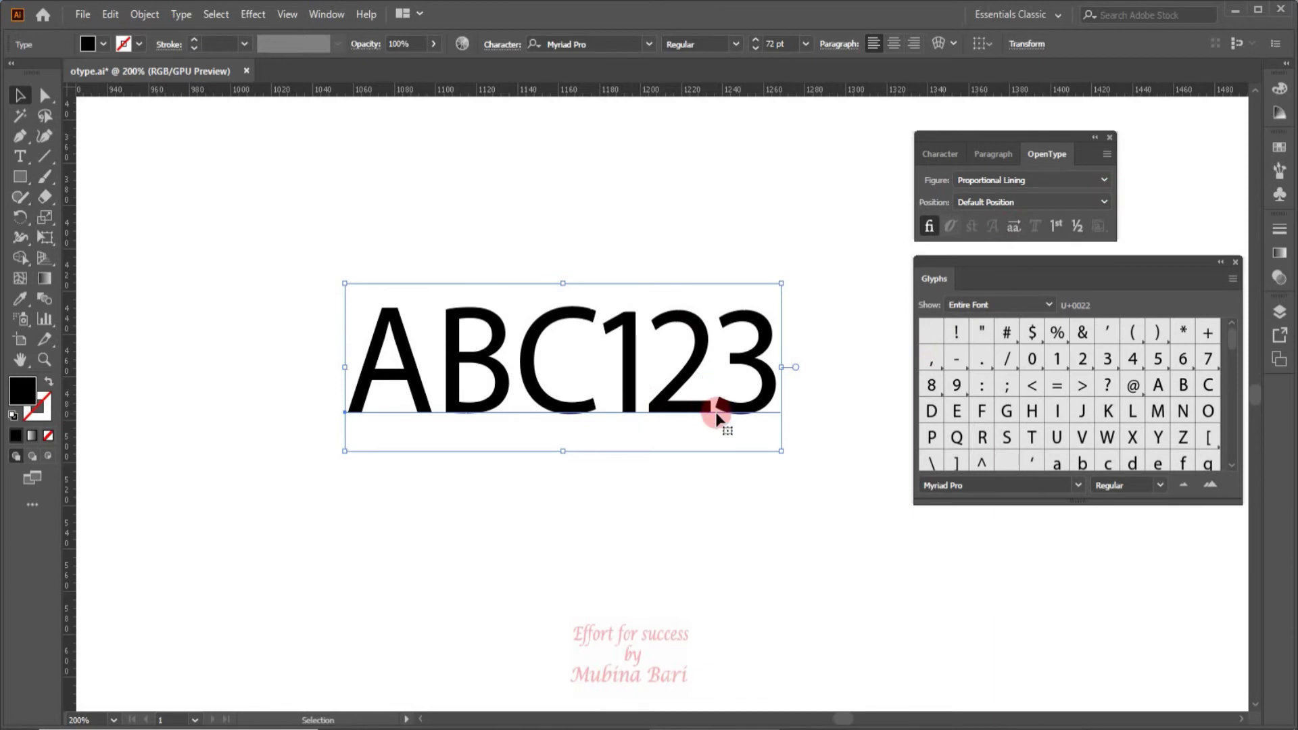
pyautogui.click(1109, 186)
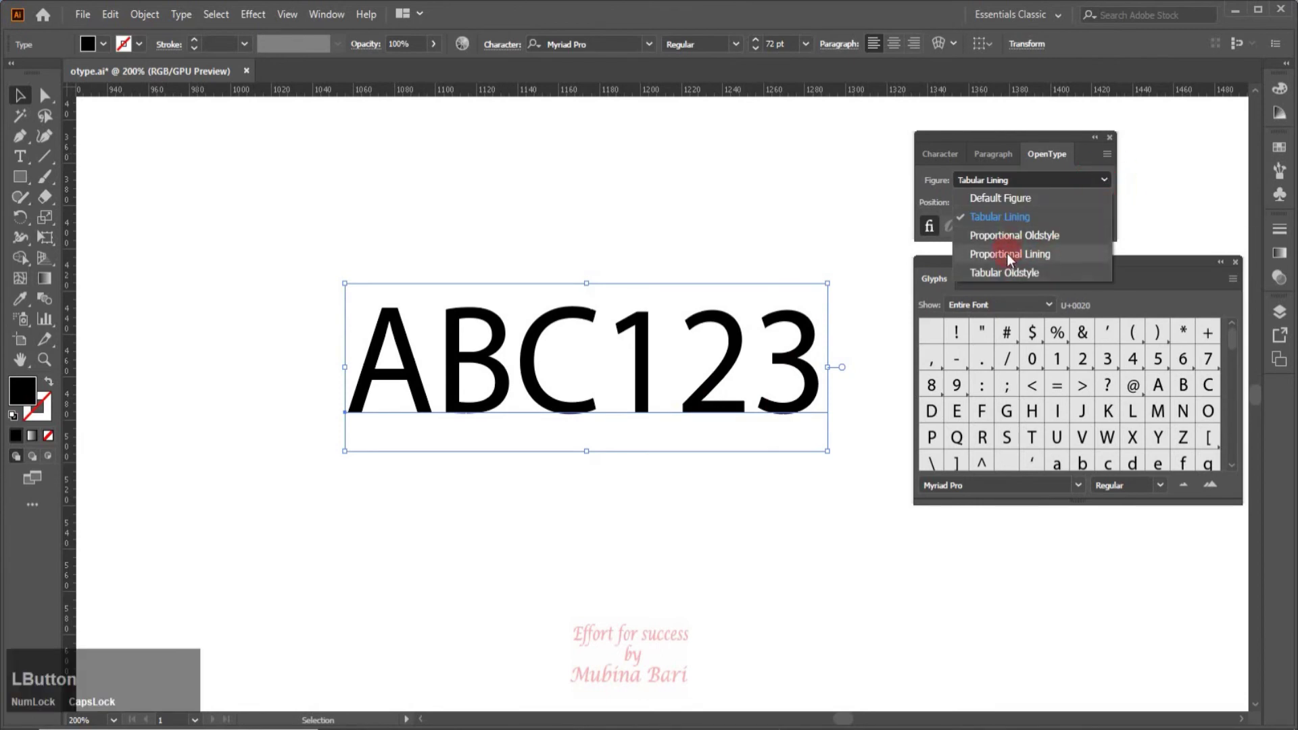
pyautogui.click(1011, 264)
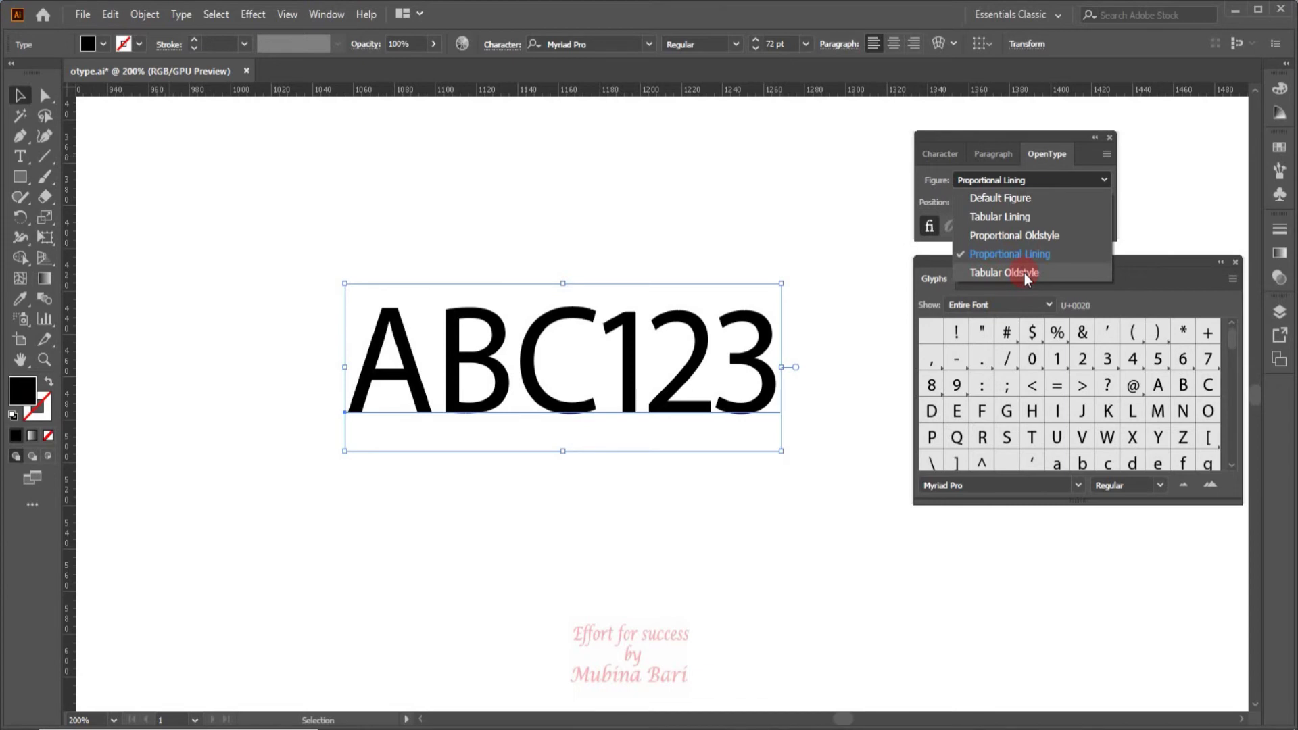
# - Try Tabular Oldstyle figures, then restore Default Figure for ABC123
pyautogui.click(1030, 280)
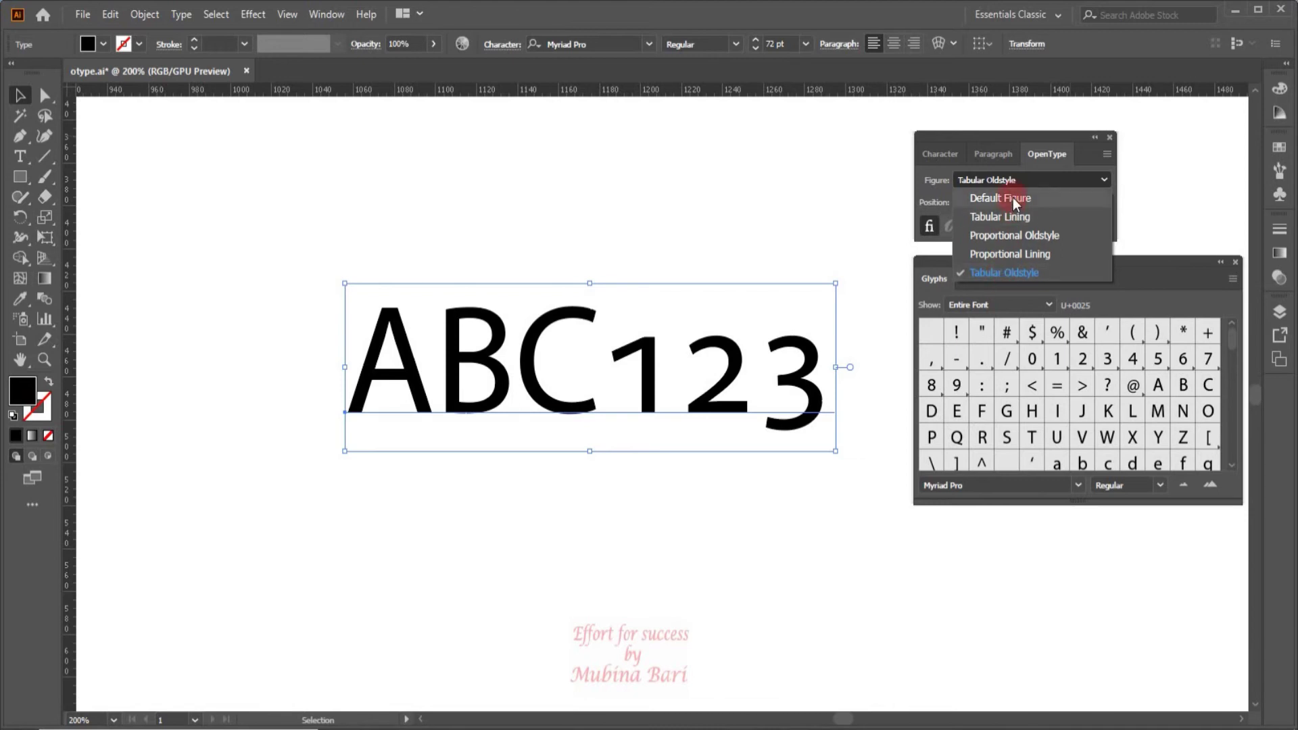
pyautogui.click(1019, 204)
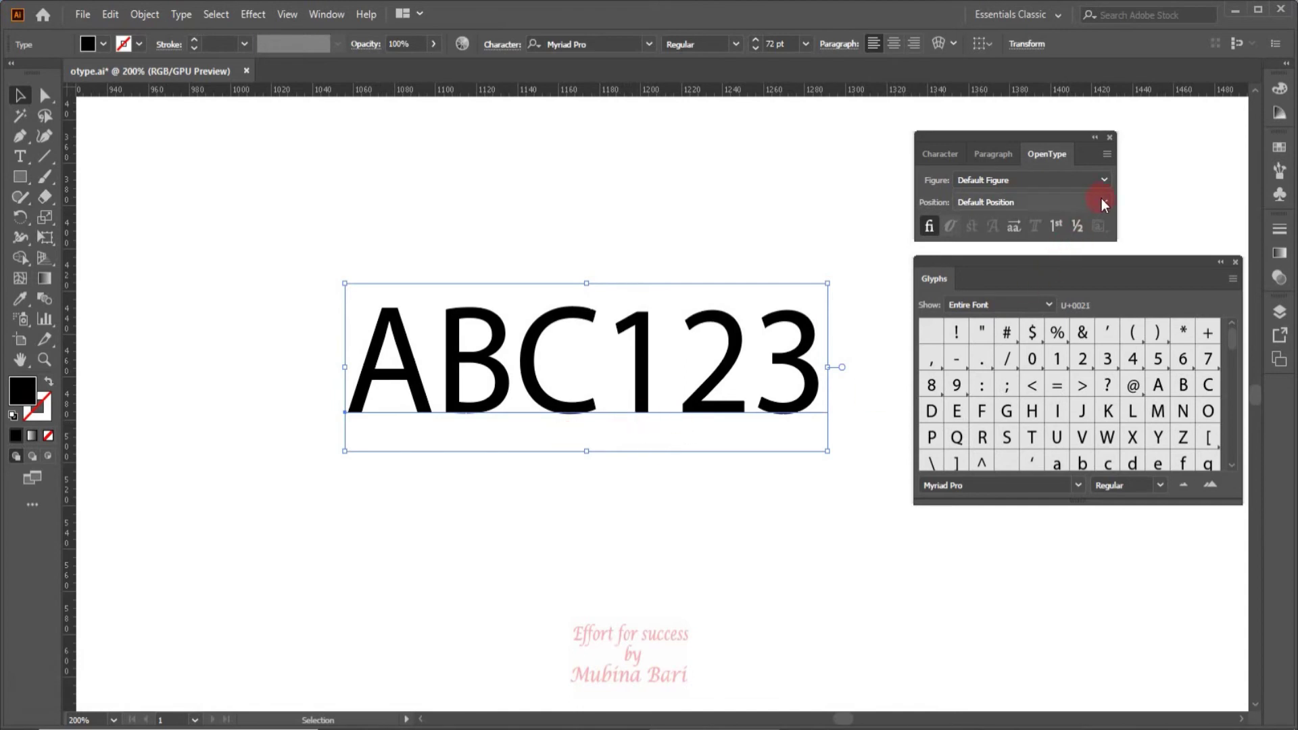
# - Set the 123 position to Superscript, then Subscript, then Numerator
pyautogui.click(1105, 205)
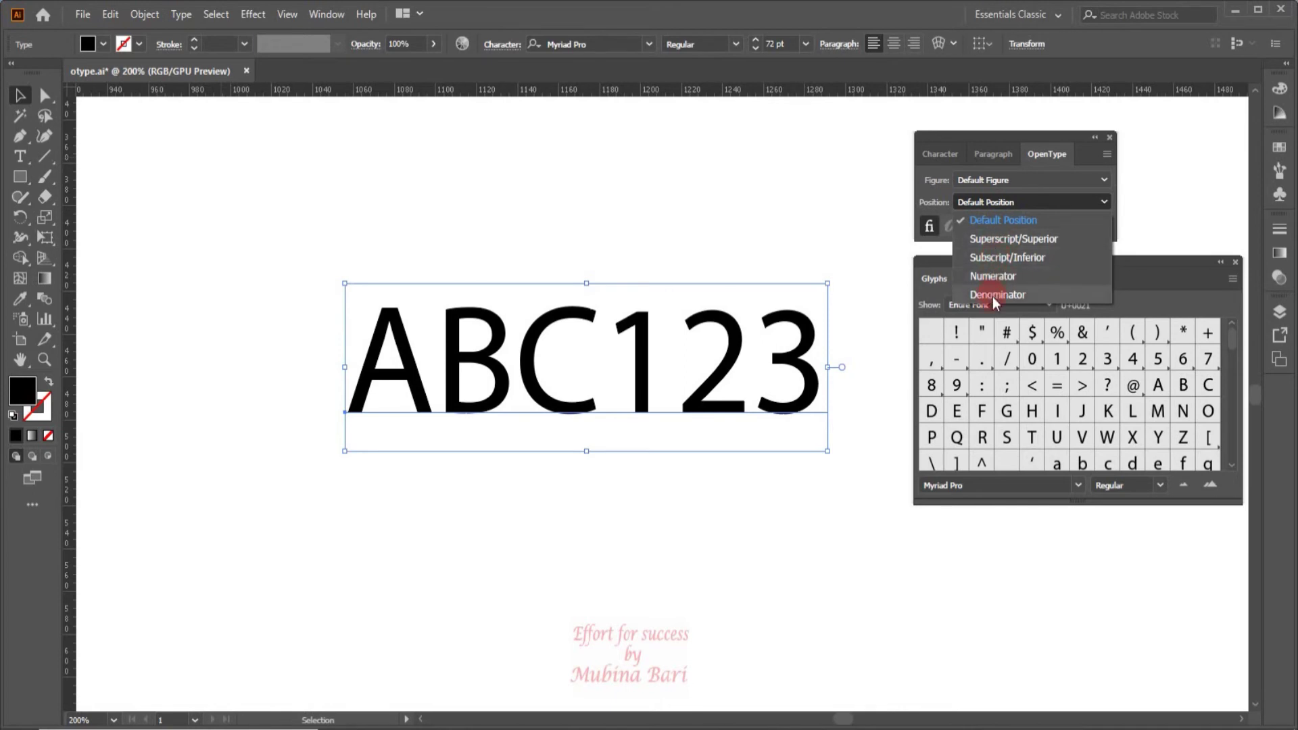
pyautogui.click(1109, 211)
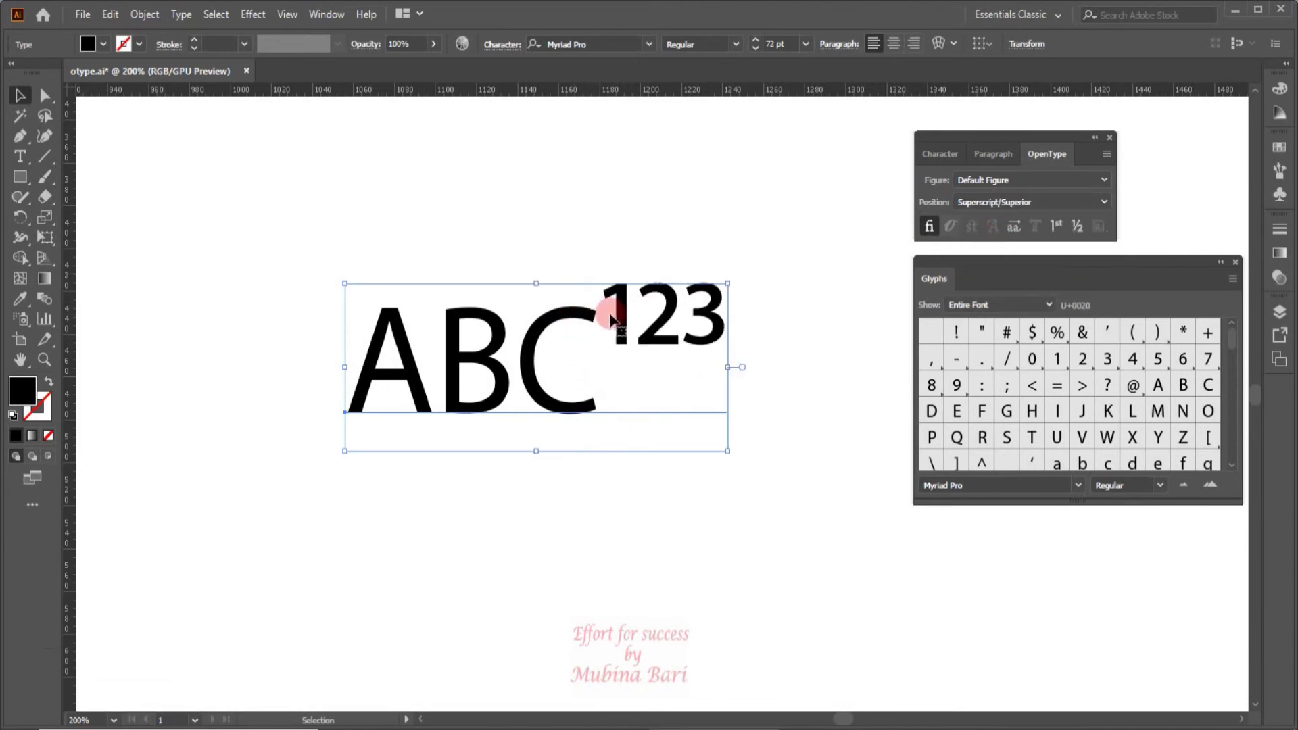
pyautogui.click(1107, 204)
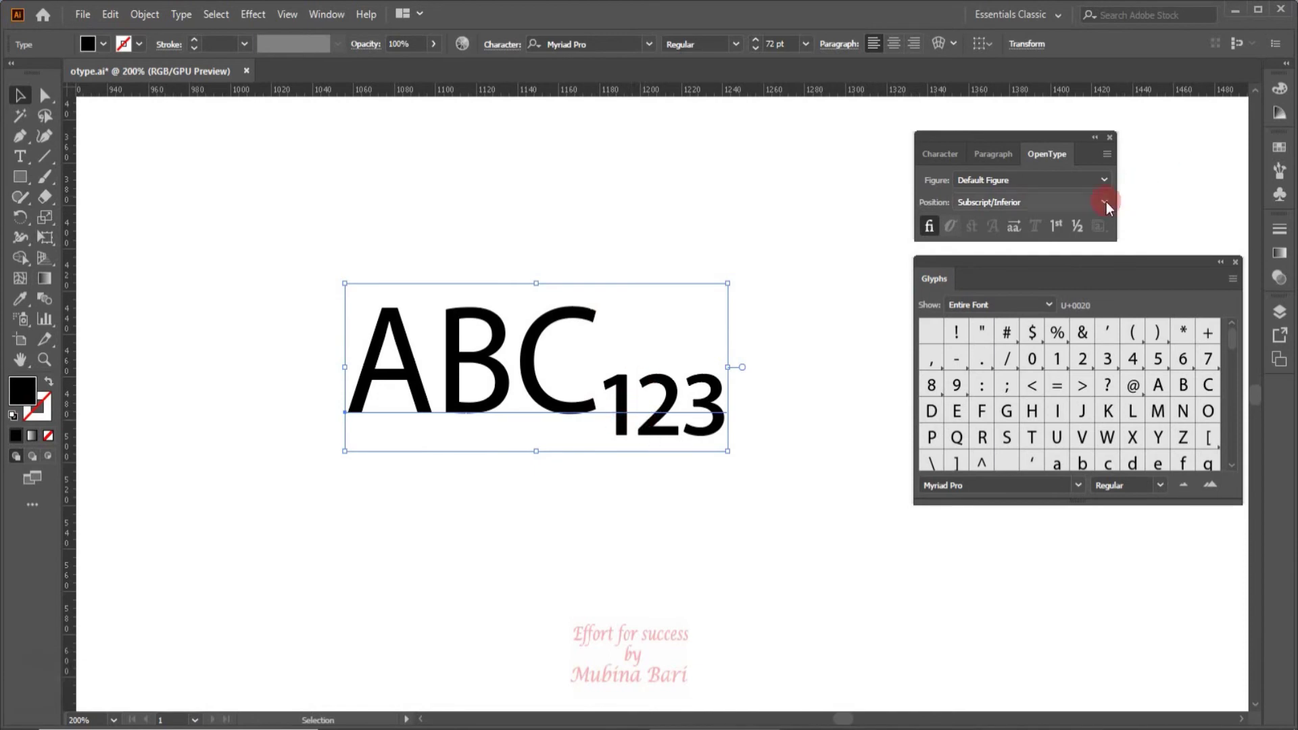
pyautogui.click(1109, 211)
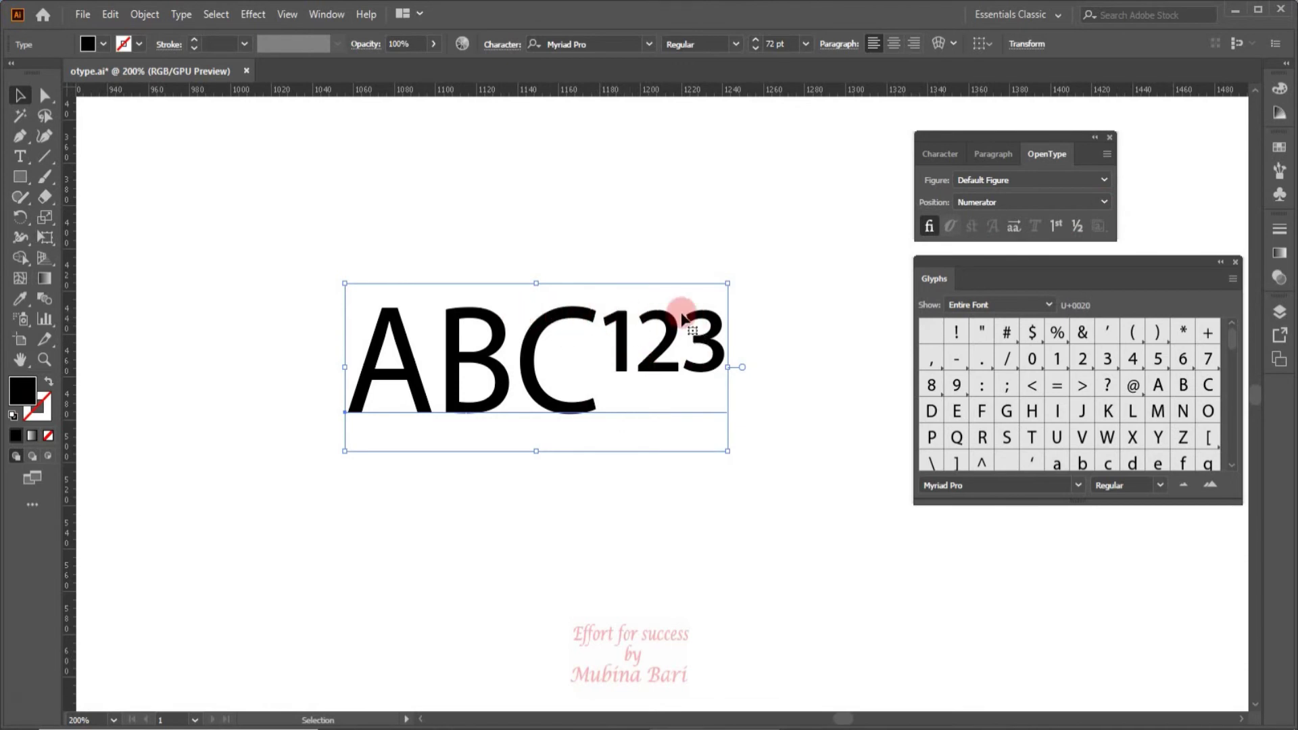
# - Set the 123 position to Denominator so it sits along the baseline
pyautogui.click(1113, 213)
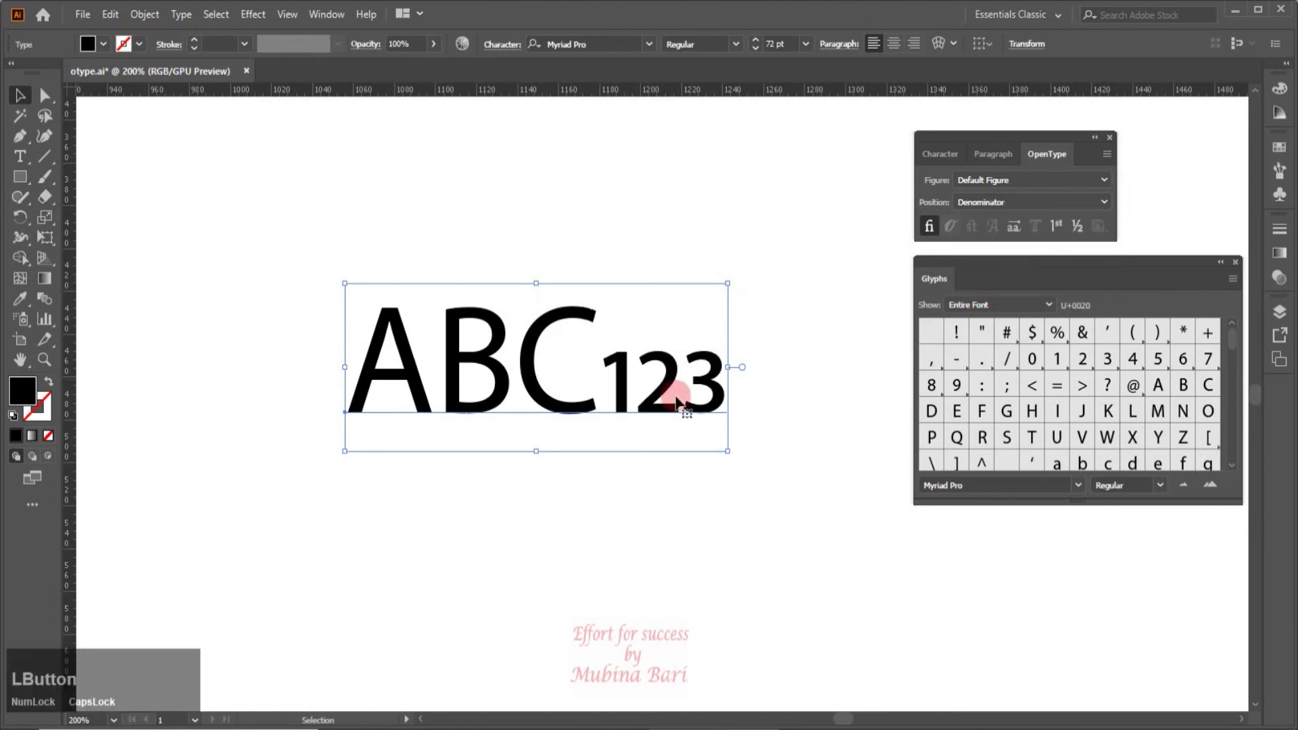
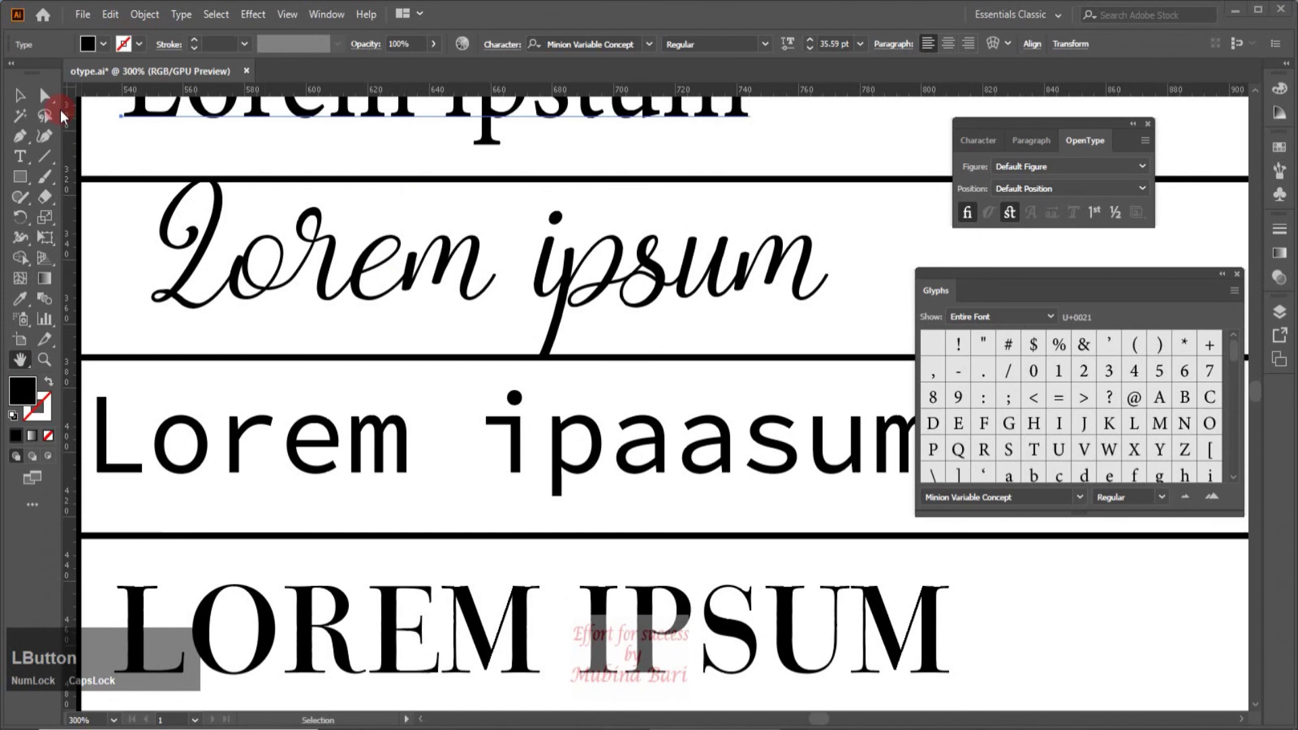
pyautogui.click(22, 101)
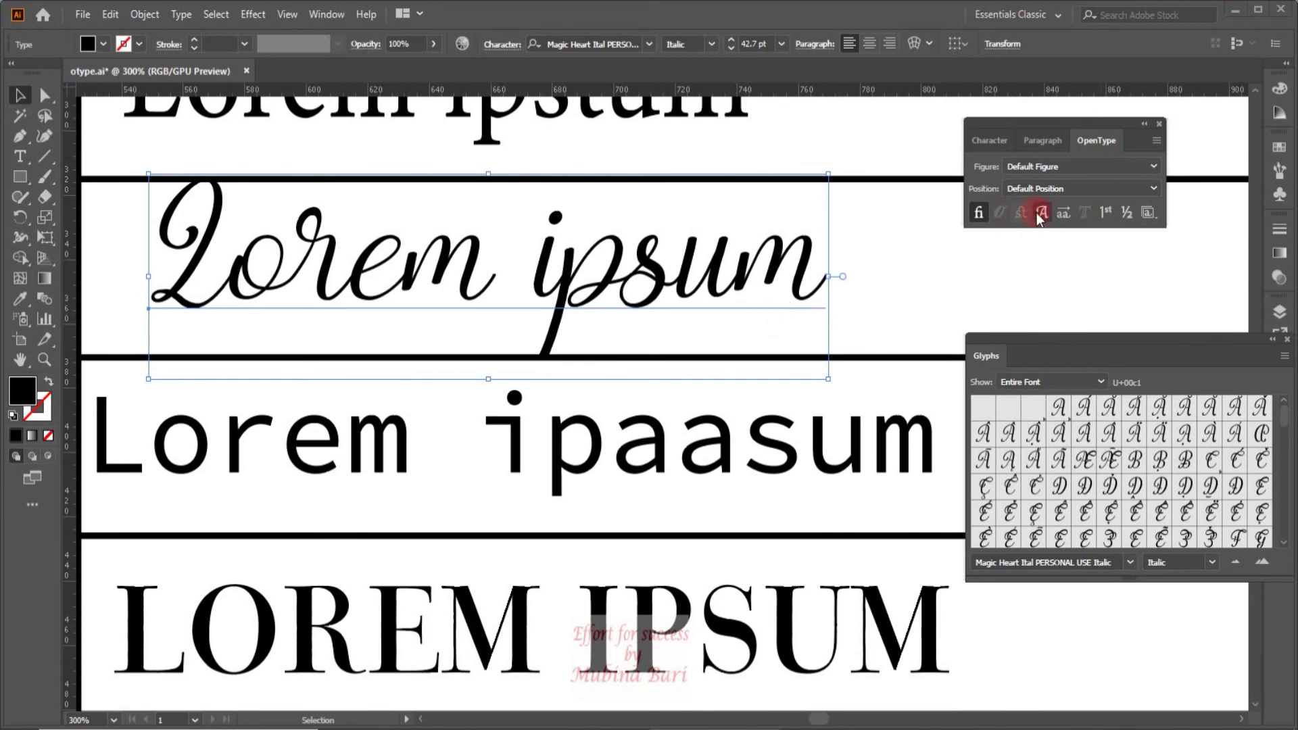
pyautogui.click(1045, 220)
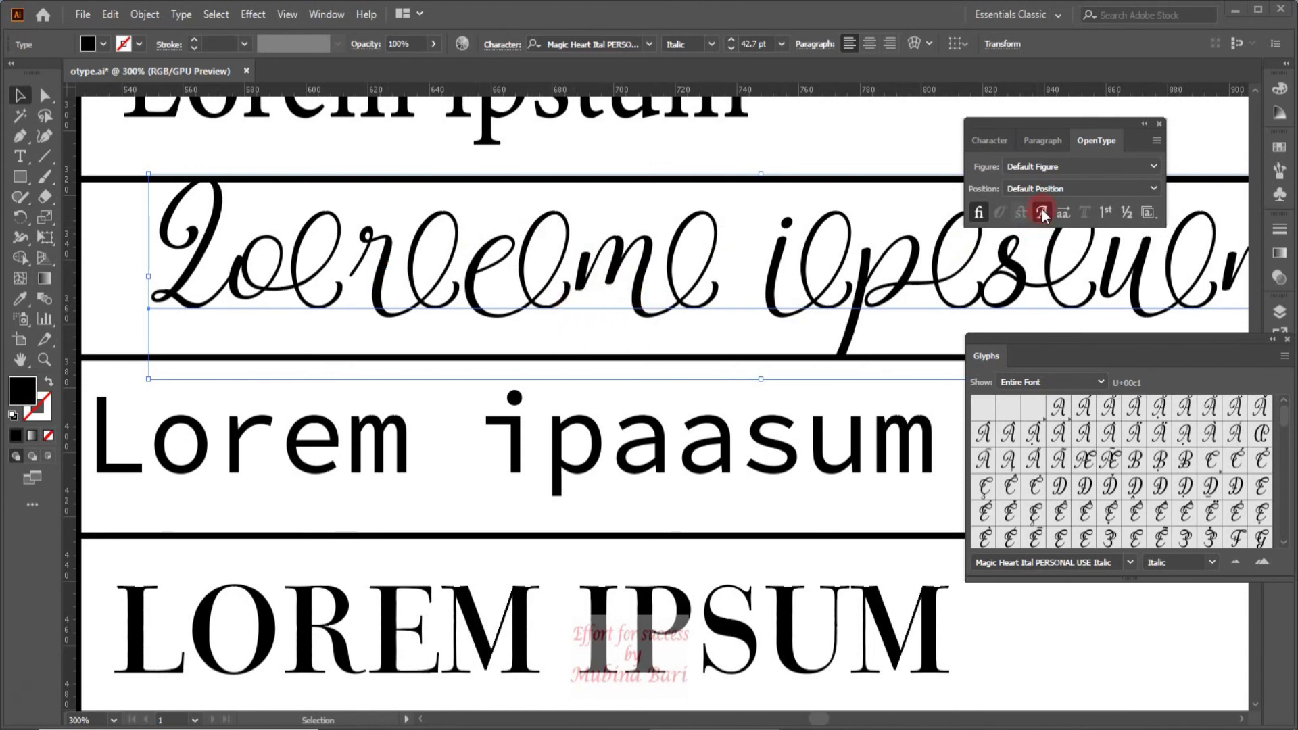
# - Select the final m of the script Lorem ipsum, apply Swash, then turn it off
pyautogui.click(1048, 216)
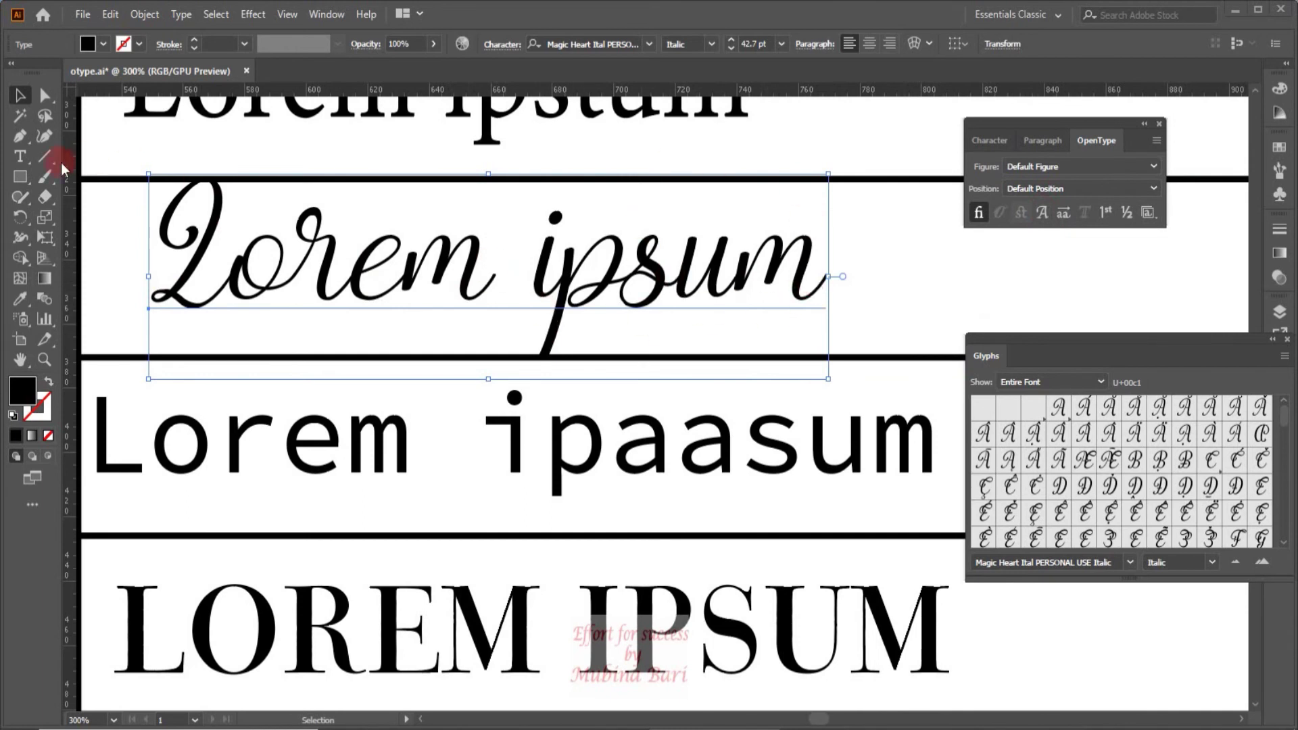
pyautogui.click(30, 164)
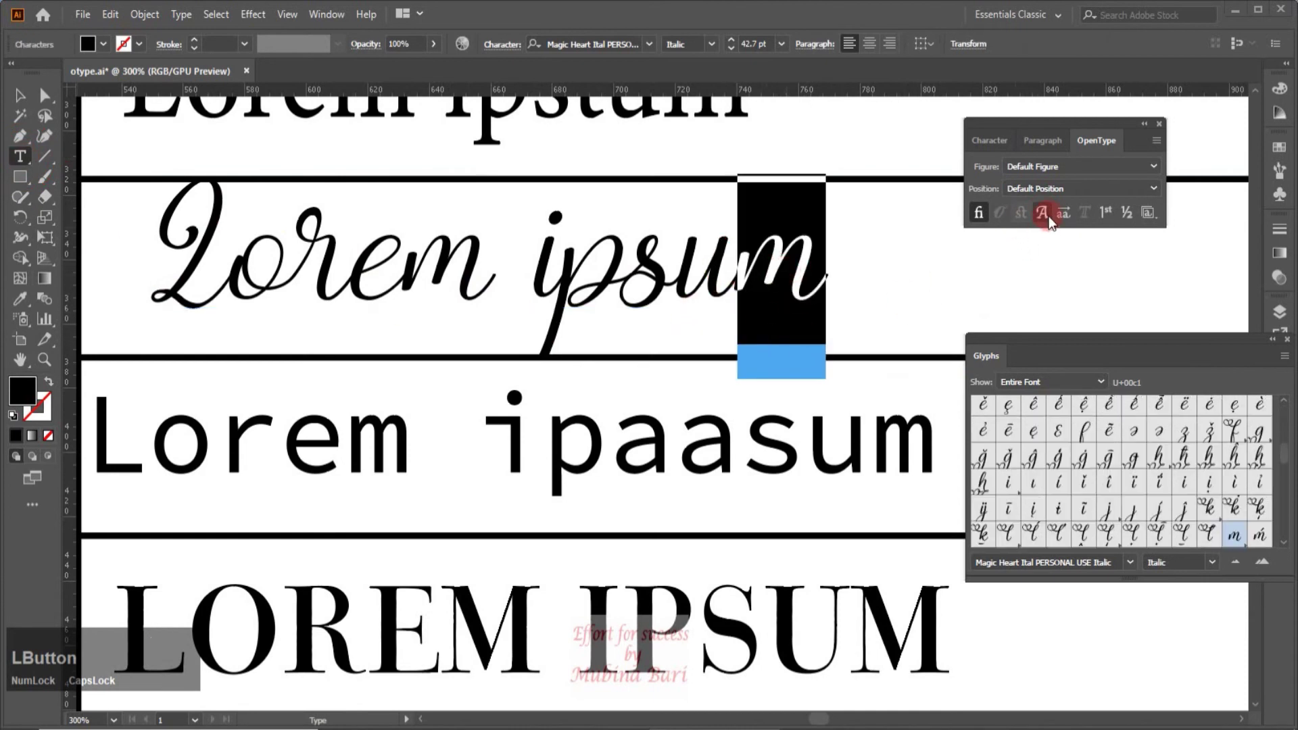
pyautogui.click(1048, 219)
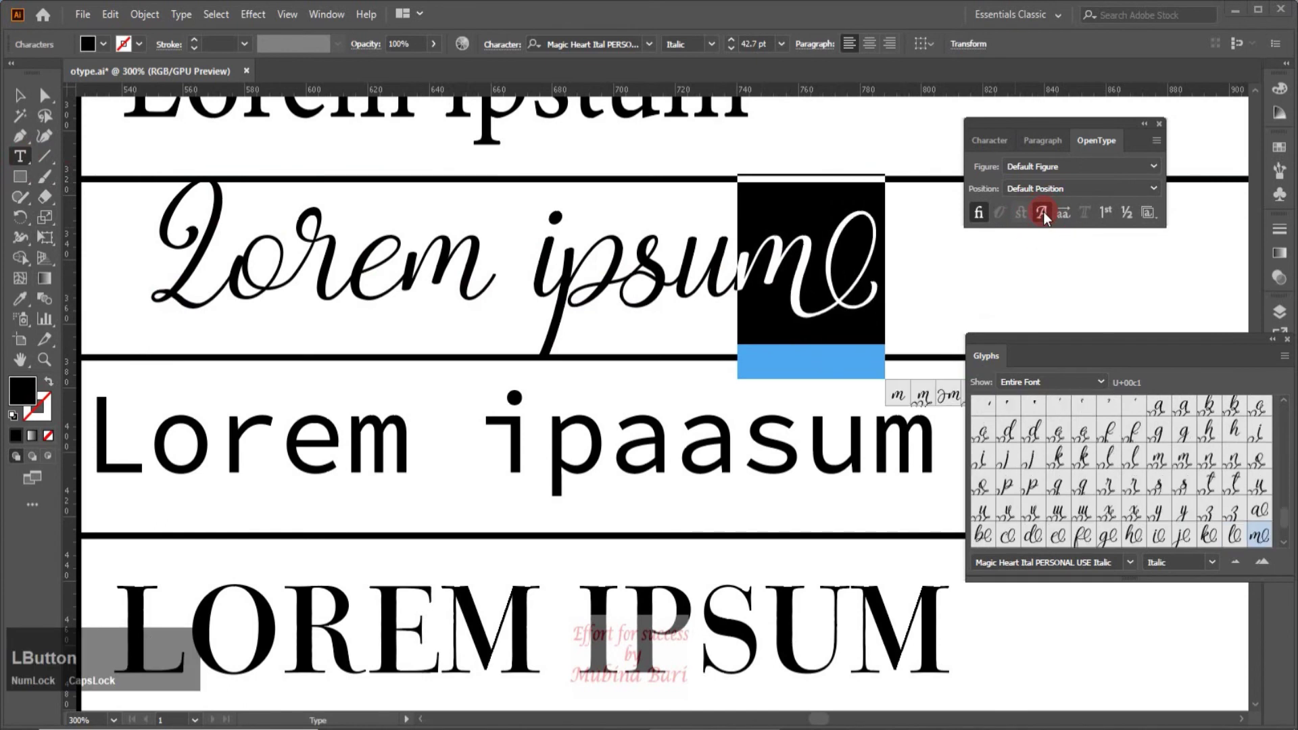
pyautogui.click(1044, 218)
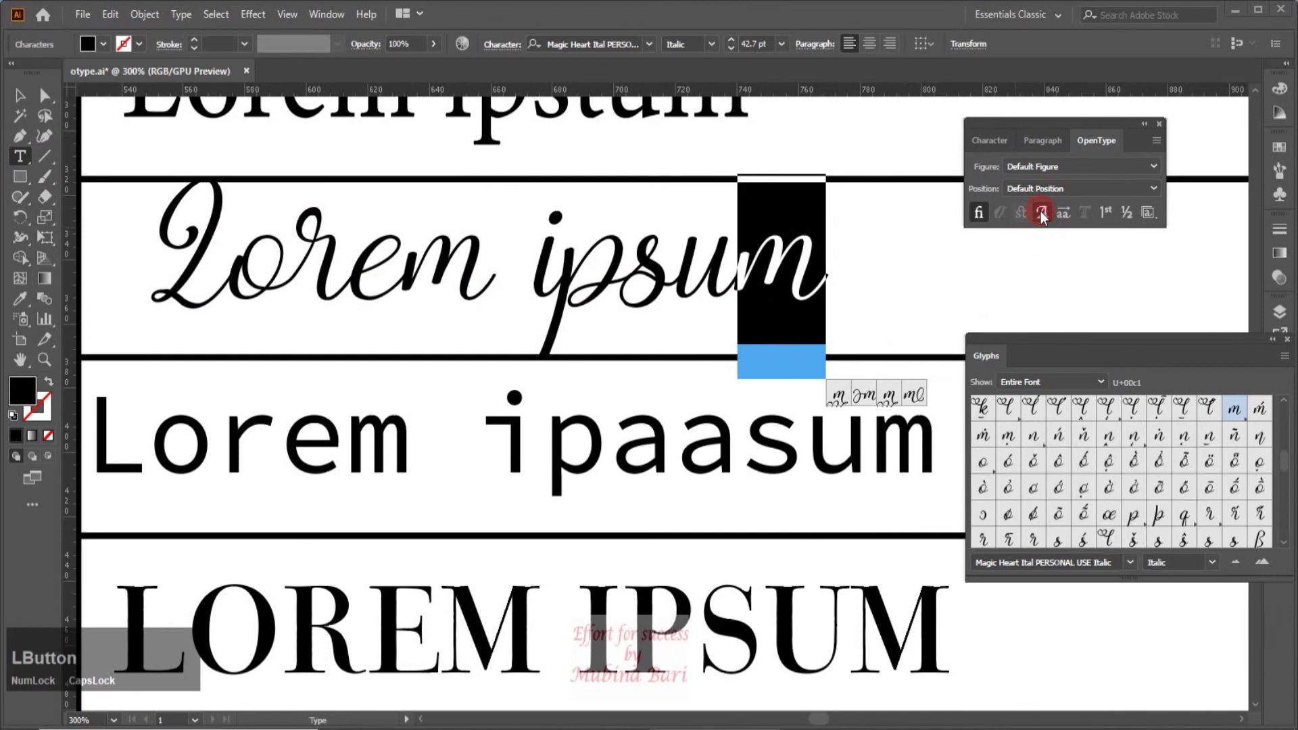
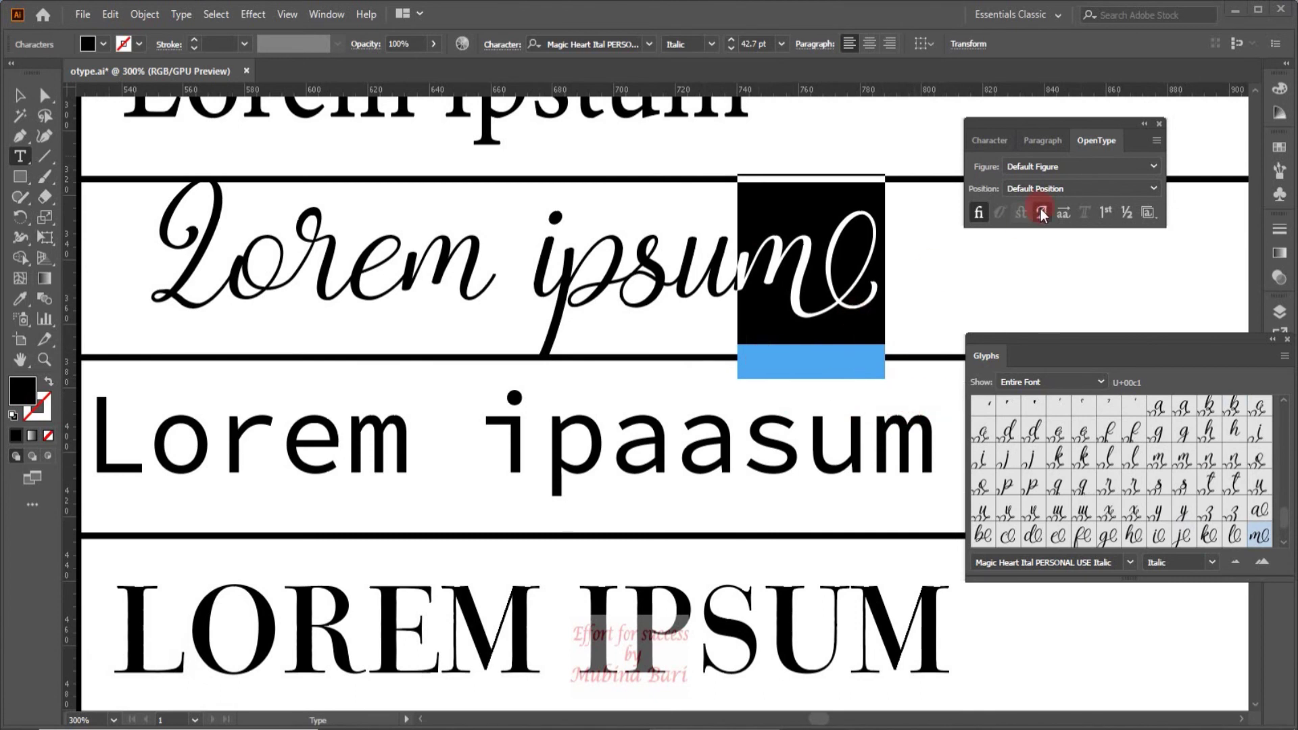
# - Toggle Swash off and back on for the final script m
pyautogui.click(1045, 216)
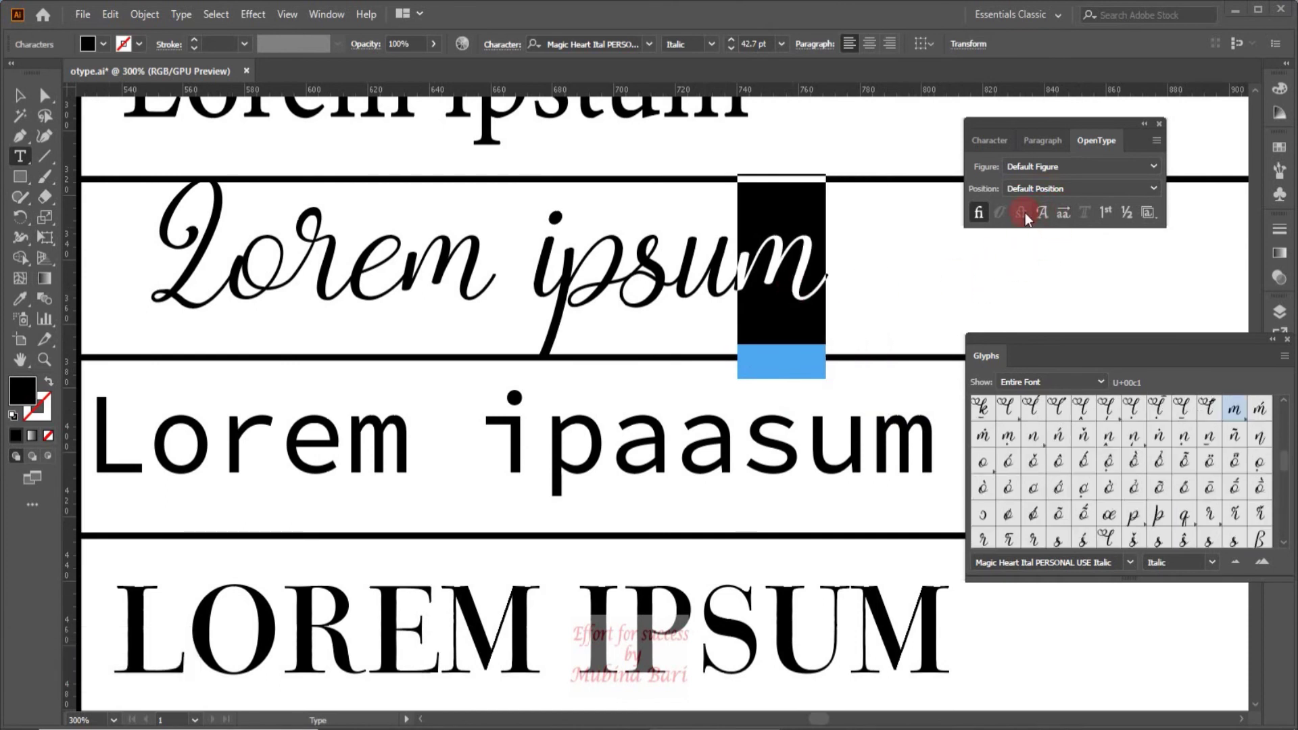
pyautogui.click(1048, 223)
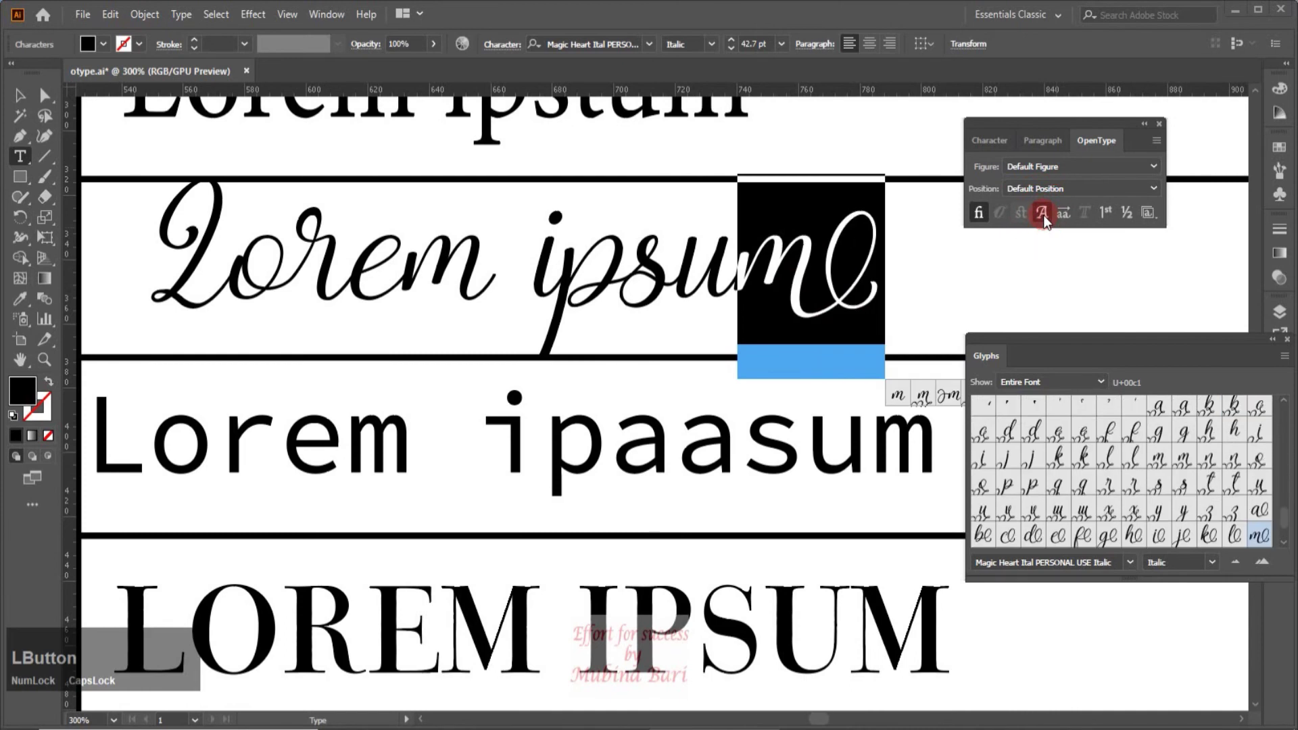
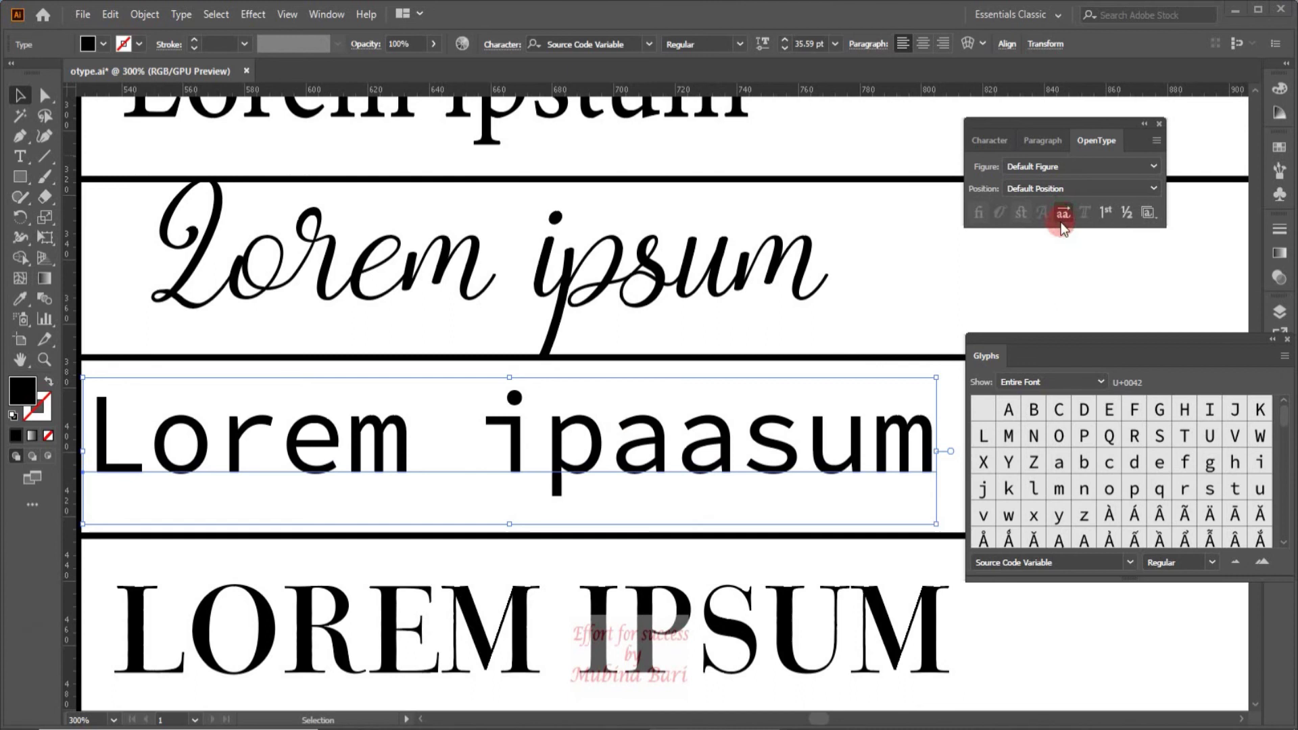
# - Toggle Stylistic Alternates on the monospace a's to single-storey shapes
pyautogui.click(1068, 225)
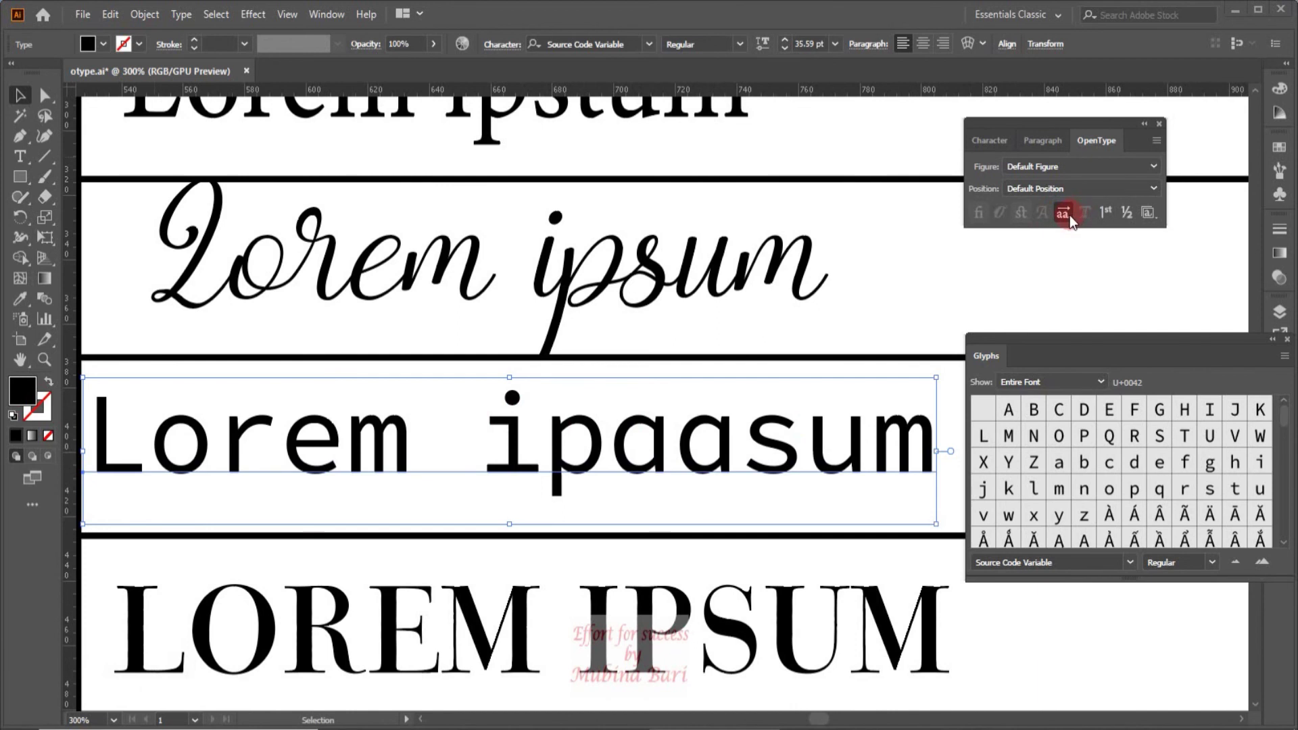
pyautogui.click(1076, 223)
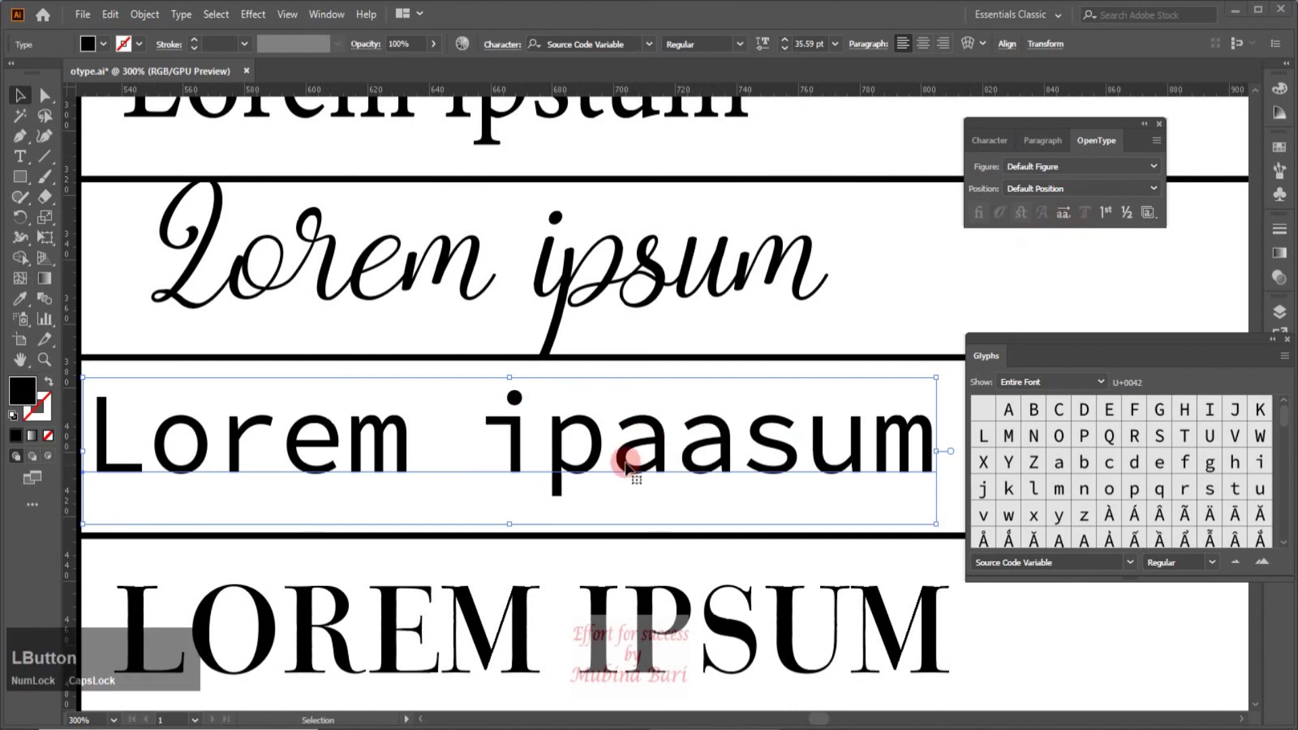
pyautogui.click(1065, 223)
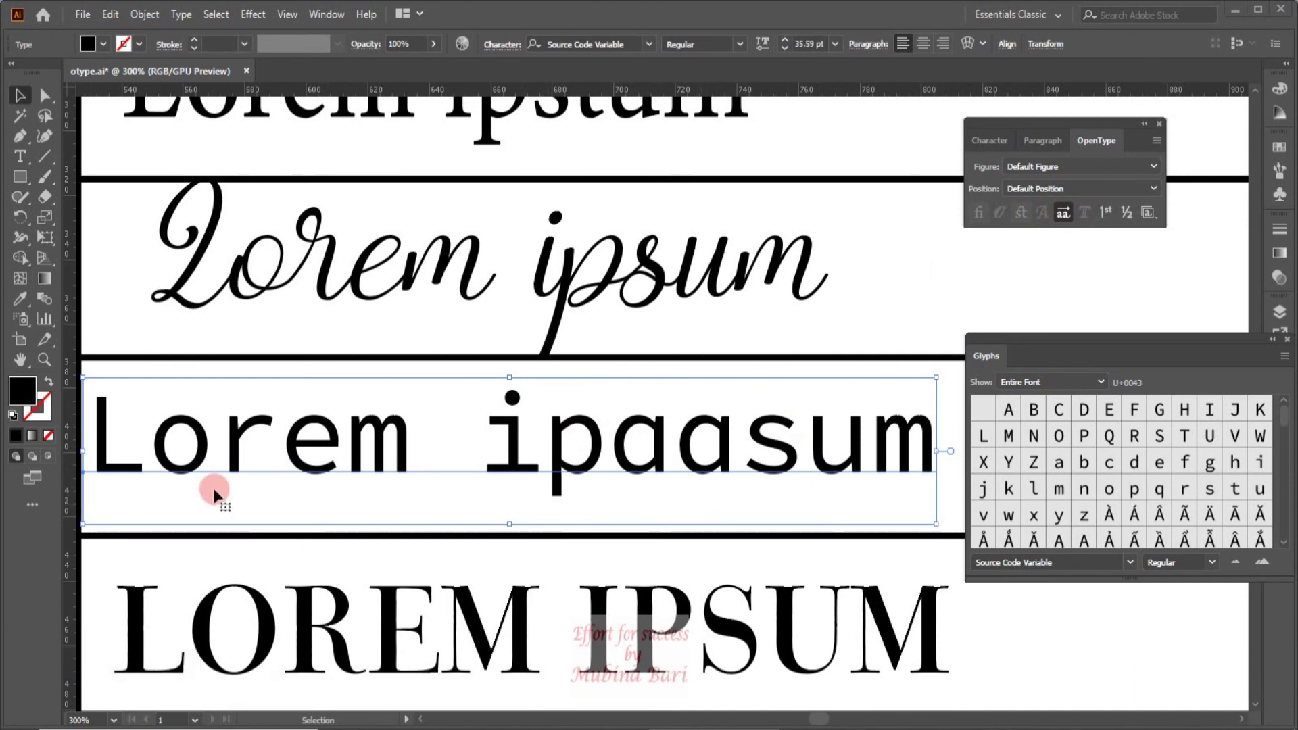
# - Zoom out over the table and select the titling LOREM IPSUM line
pyautogui.click(52, 368)
pyautogui.press('space')
pyautogui.click(564, 278)
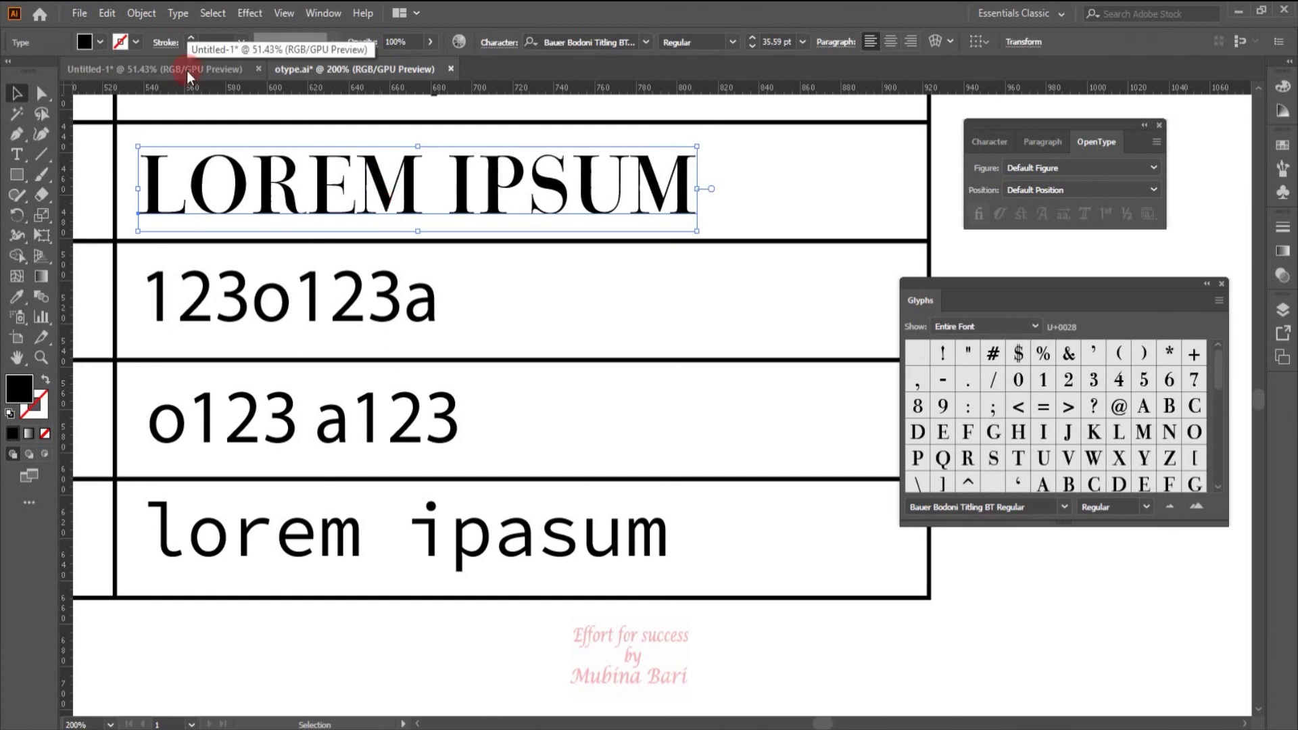
# - Switch to the titling document and select each LOREM IPSUM sample in turn
pyautogui.click(196, 75)
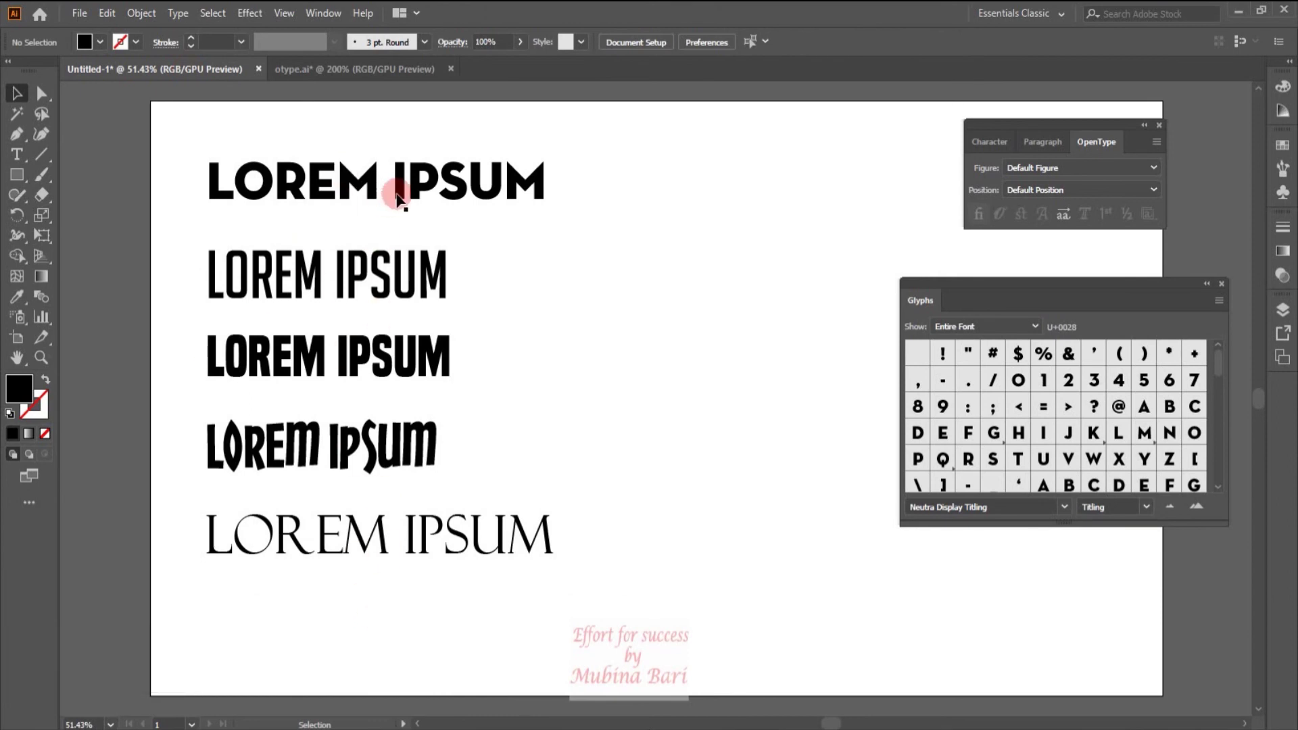
pyautogui.click(402, 200)
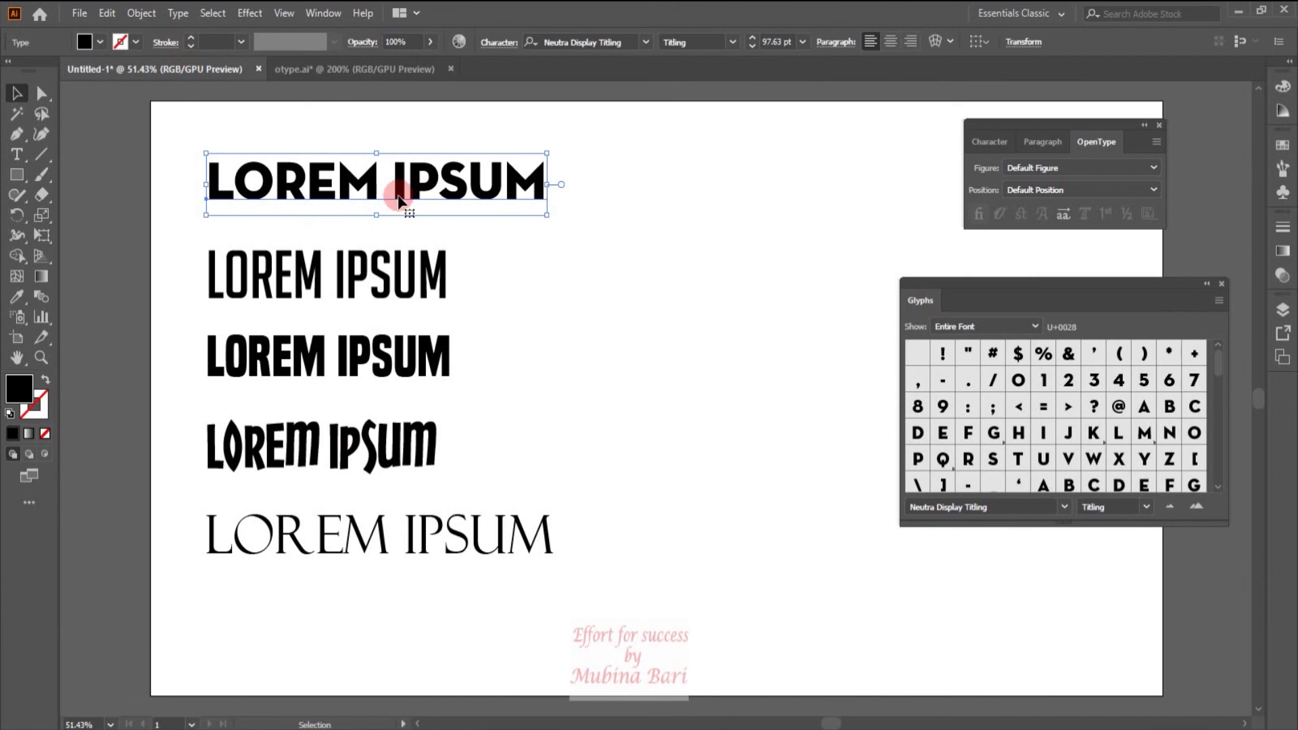
pyautogui.click(402, 294)
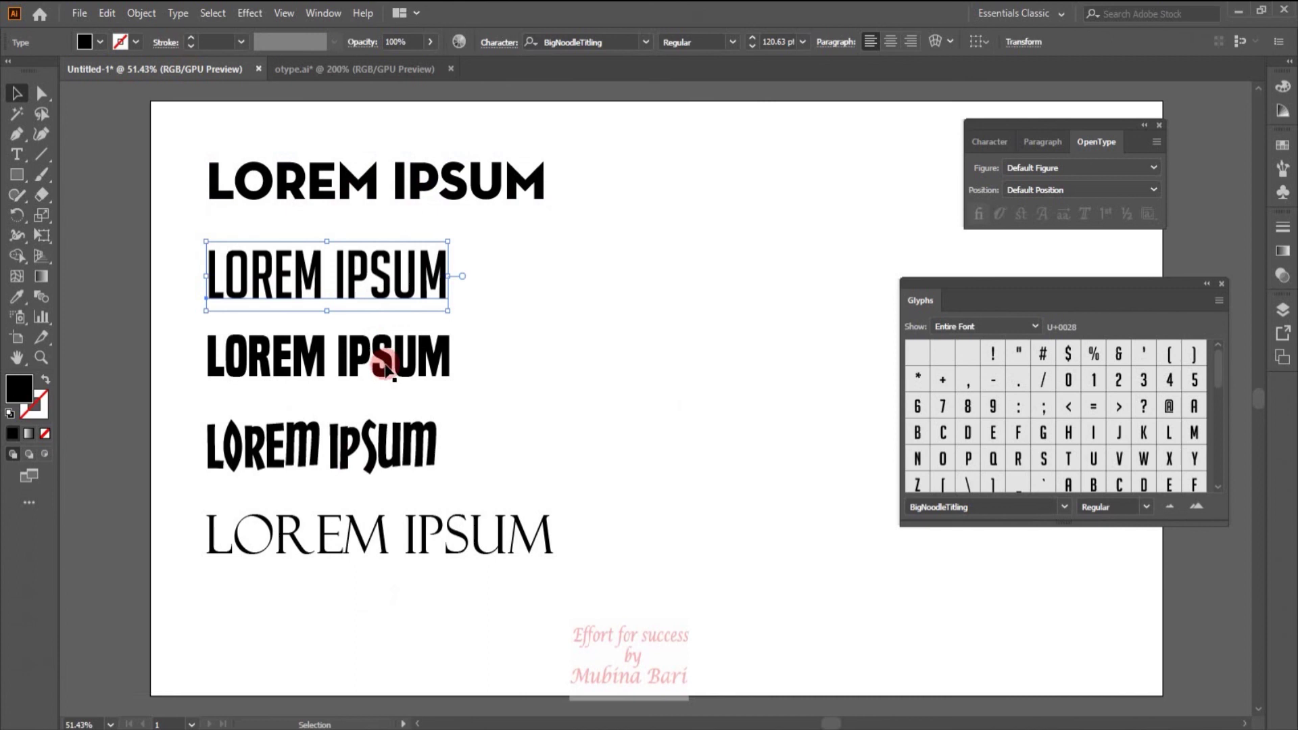
pyautogui.click(389, 370)
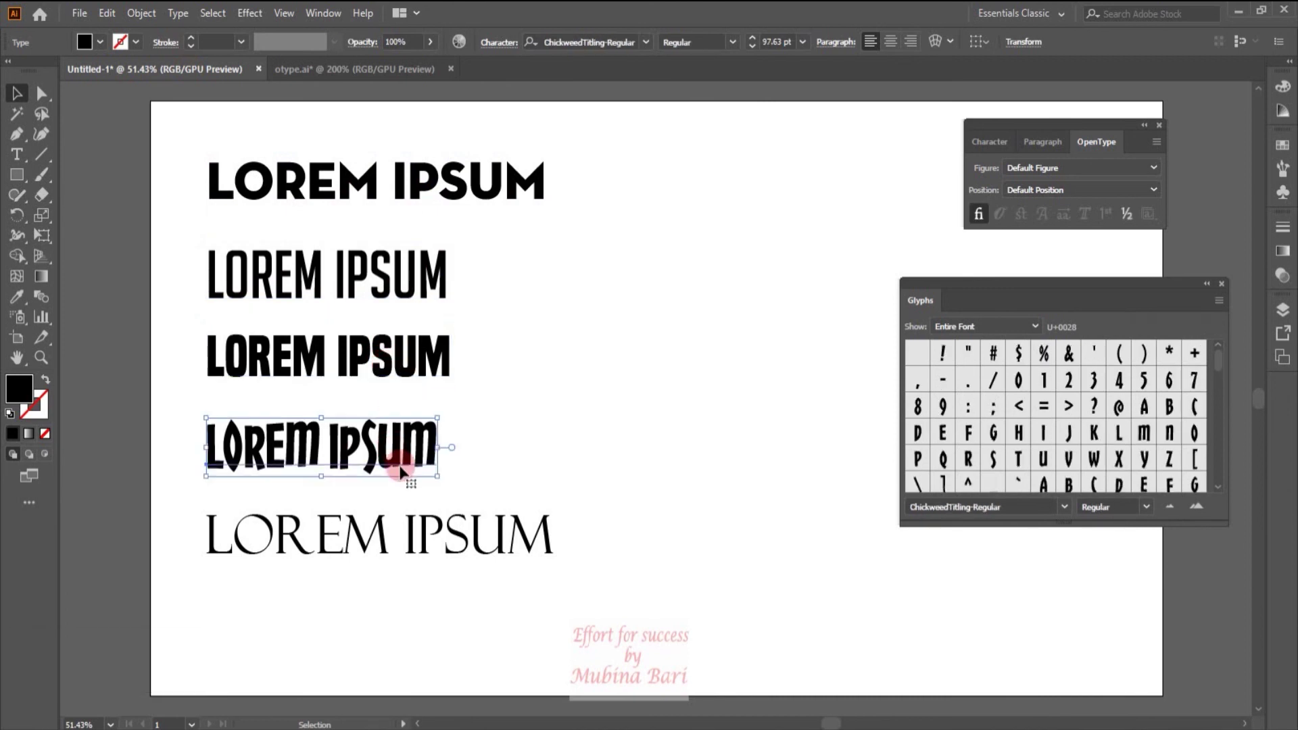
pyautogui.click(385, 536)
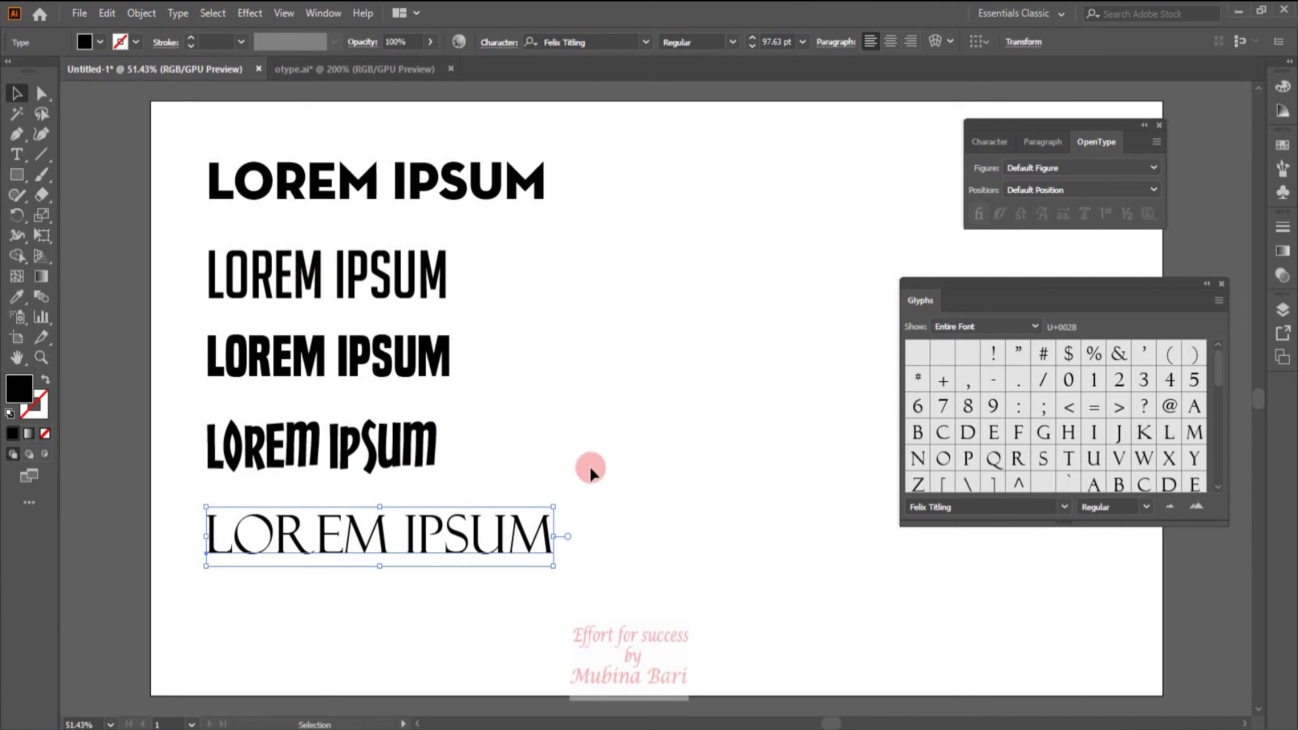
pyautogui.click(595, 473)
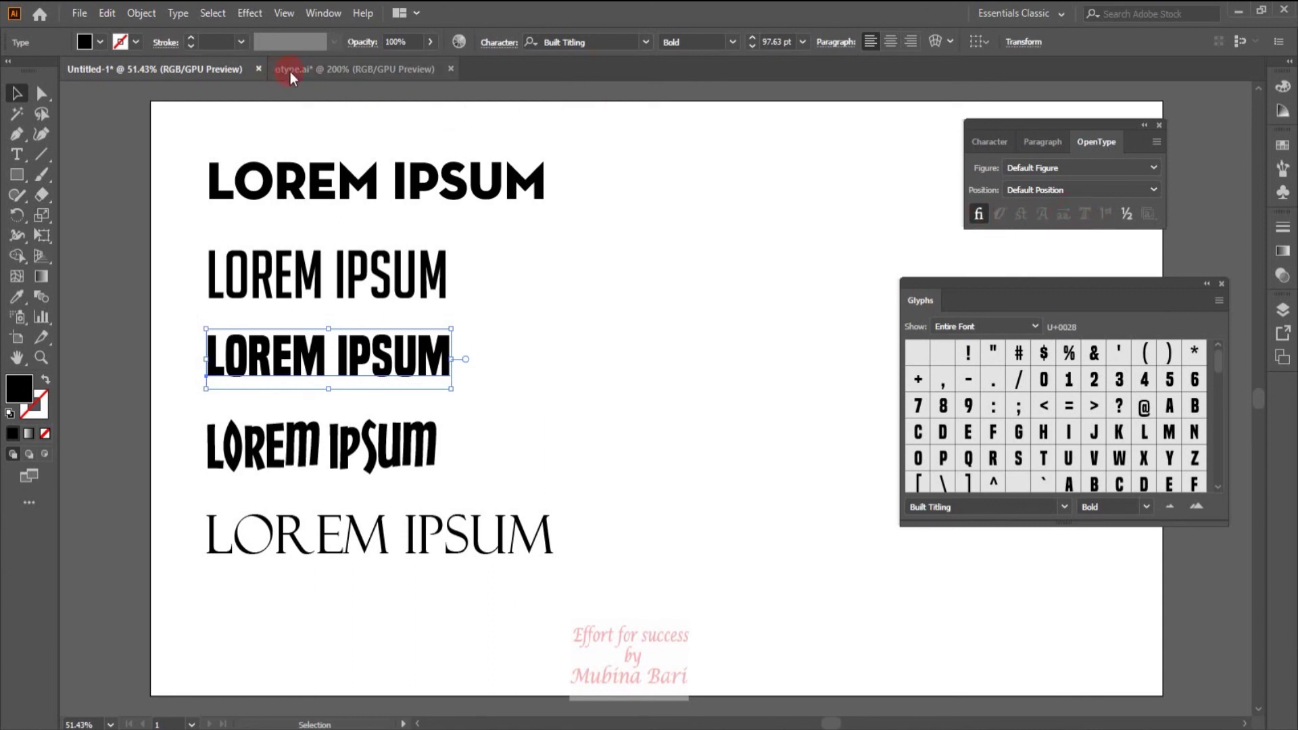
# - Try Titling Alternates on the LOREM IPSUM text
pyautogui.click(294, 79)
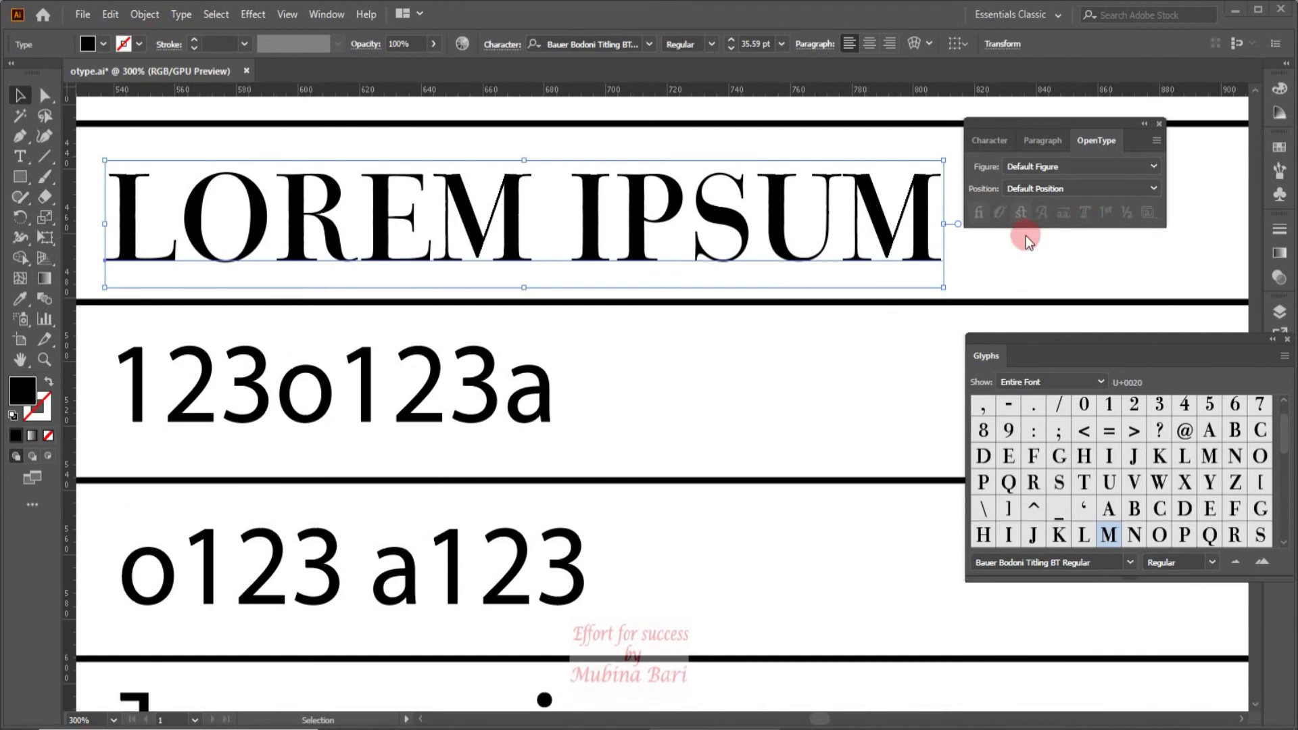
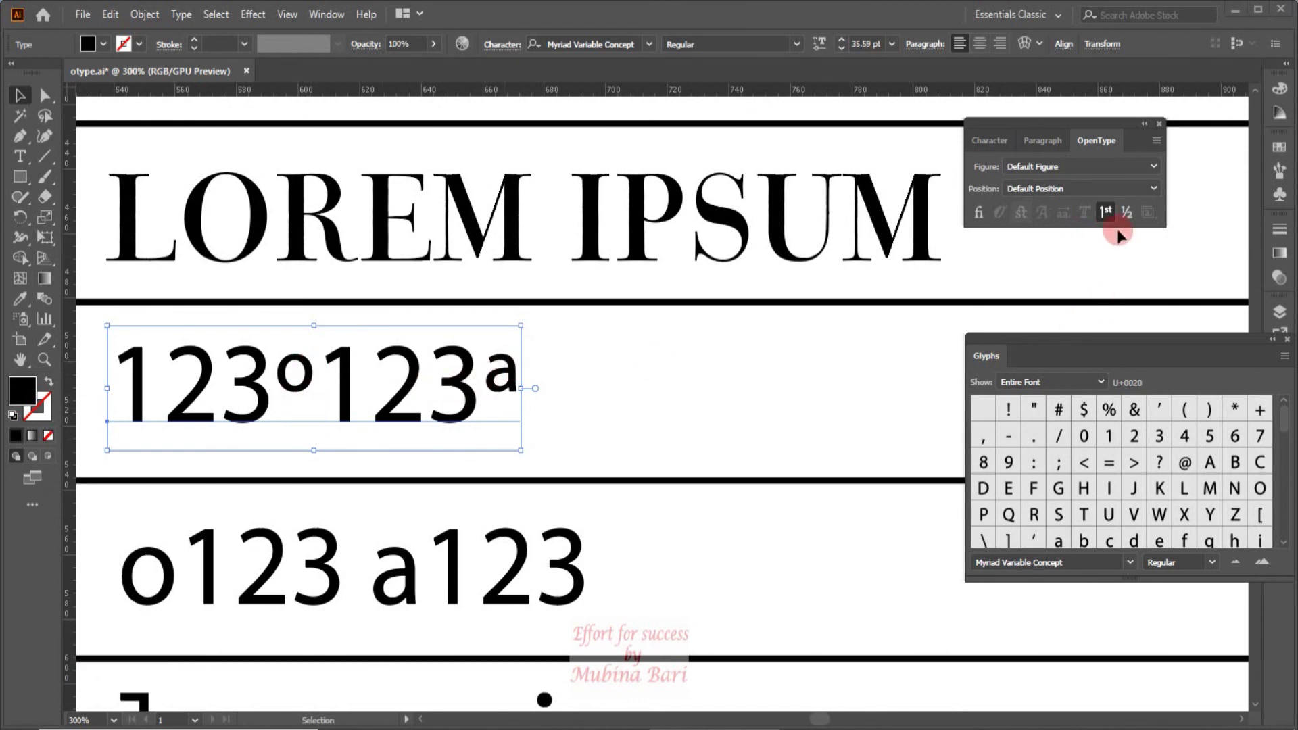
pyautogui.click(1113, 220)
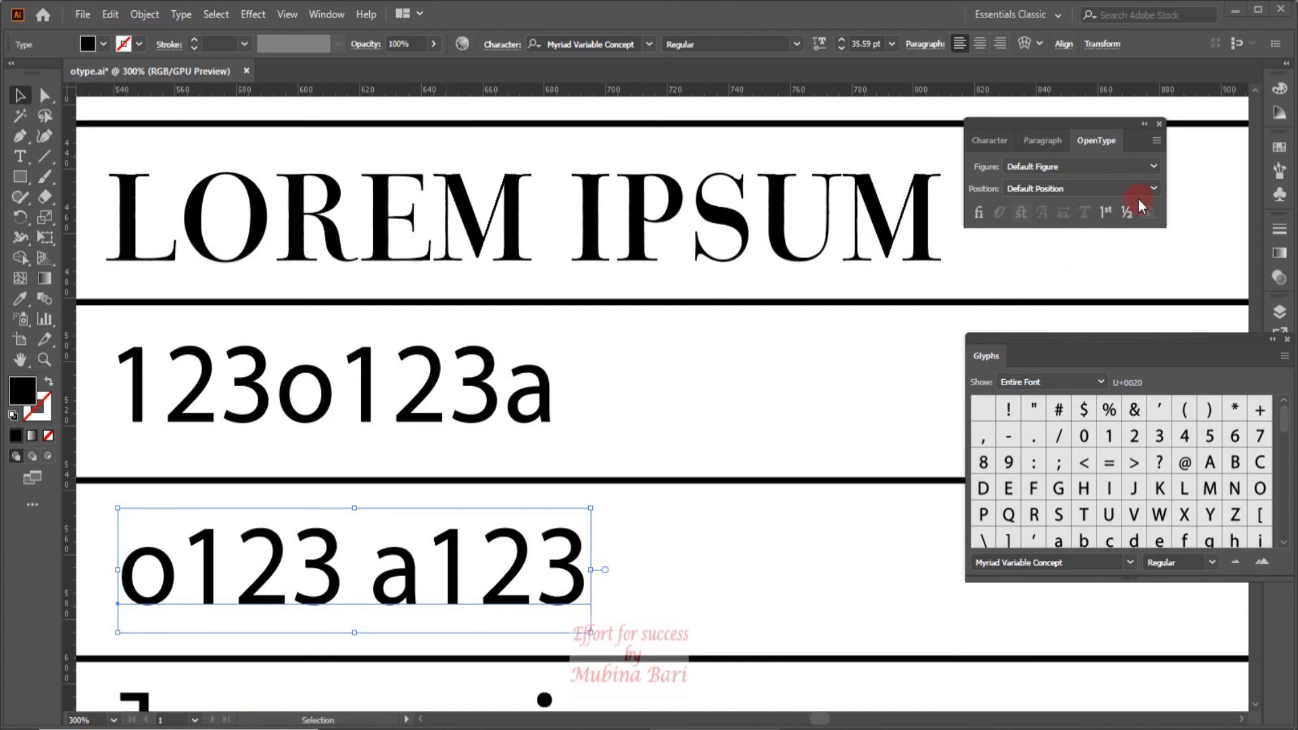
pyautogui.click(1138, 219)
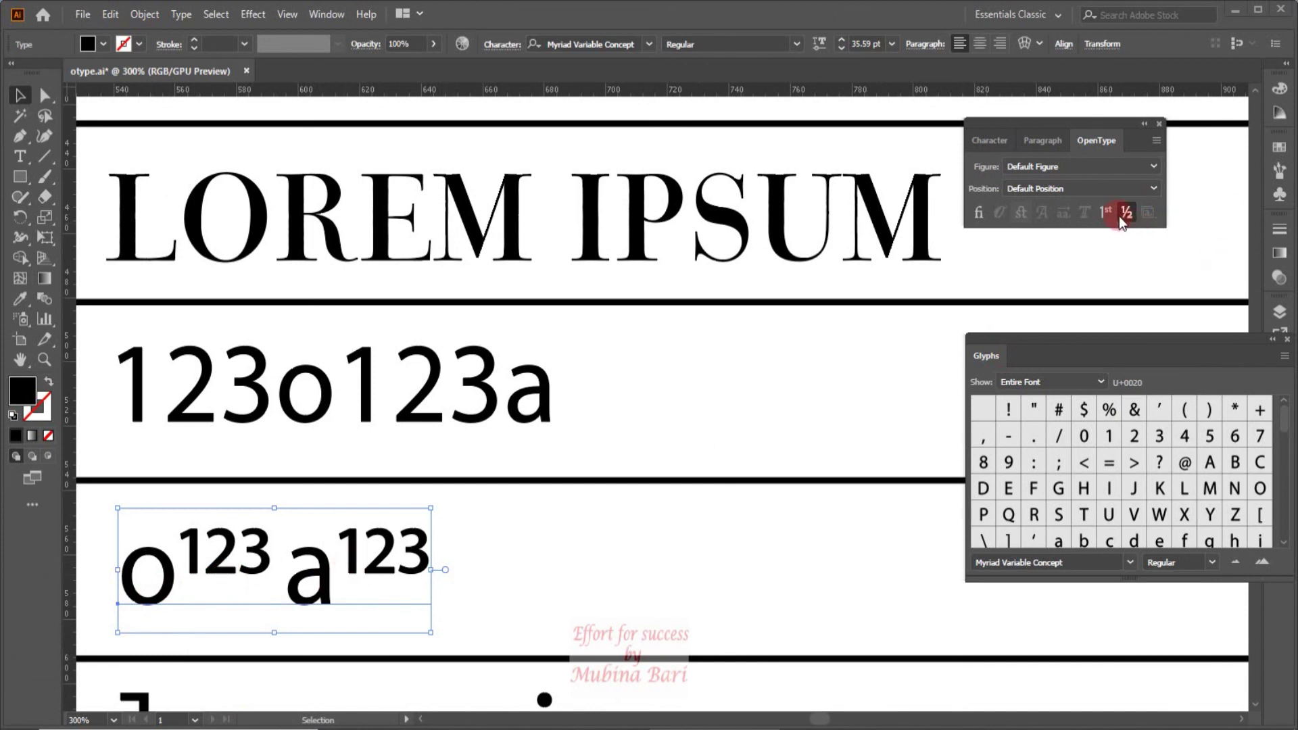
pyautogui.click(1132, 222)
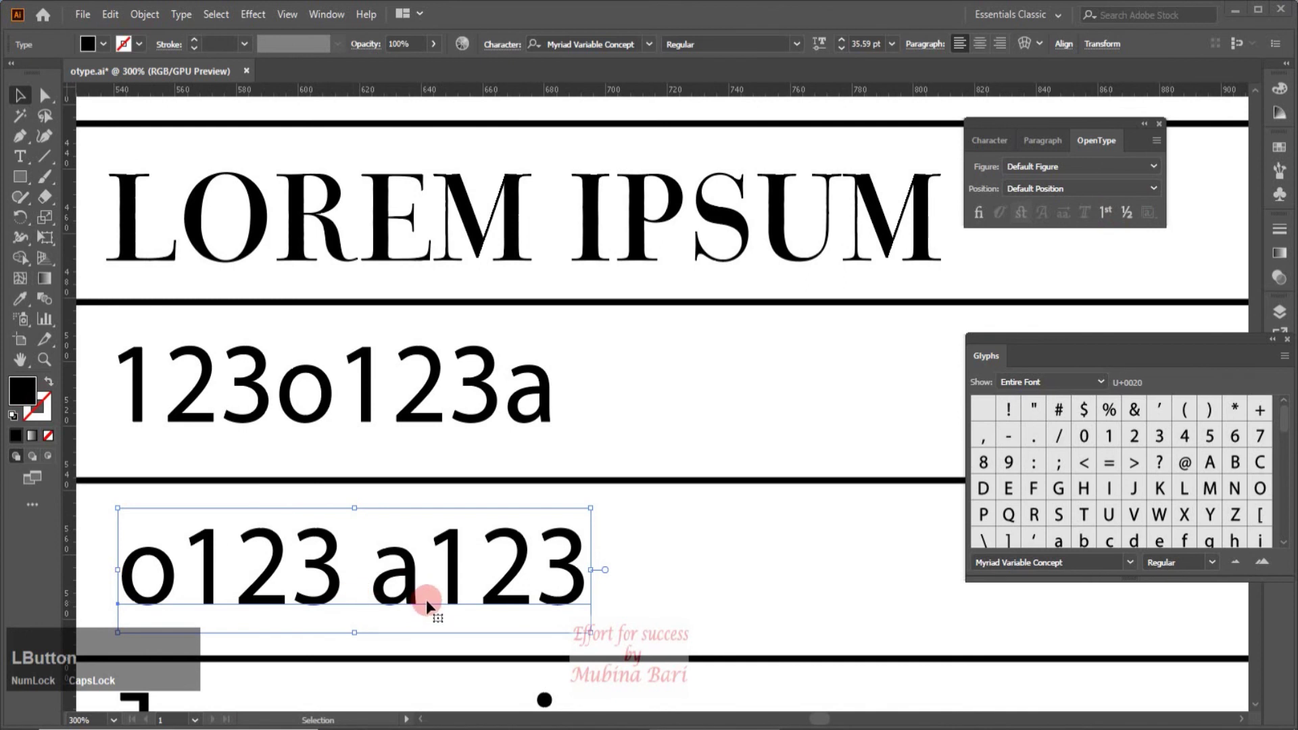
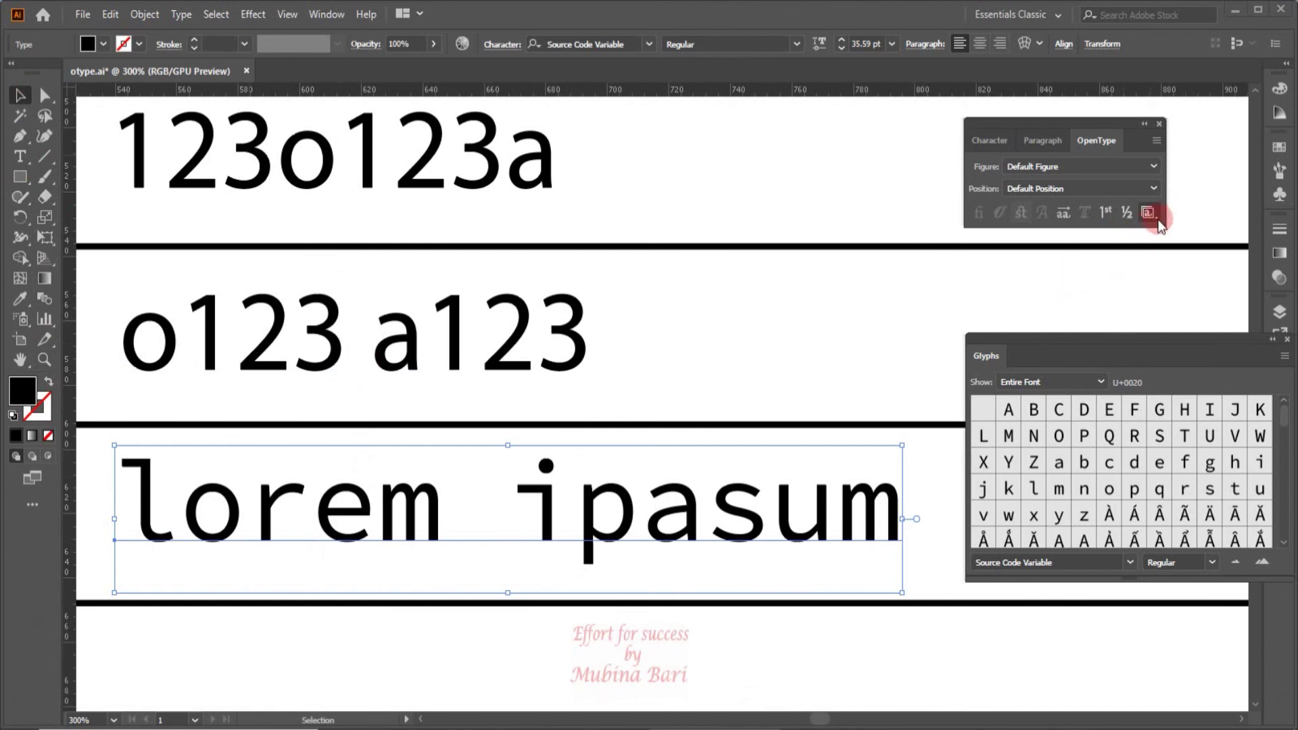
# - Enable the typographic alternates and simple a / cursive β stylistic sets on the monospace sample
pyautogui.click(1166, 225)
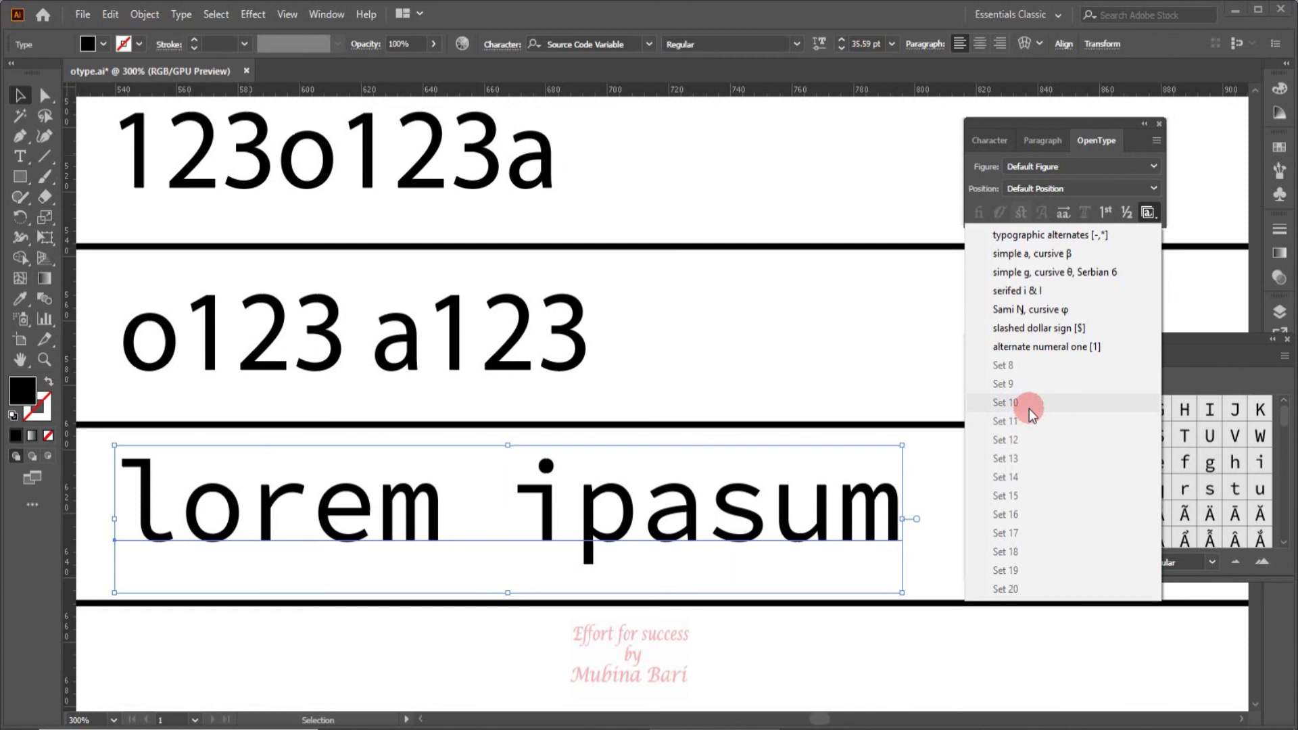
pyautogui.click(1149, 219)
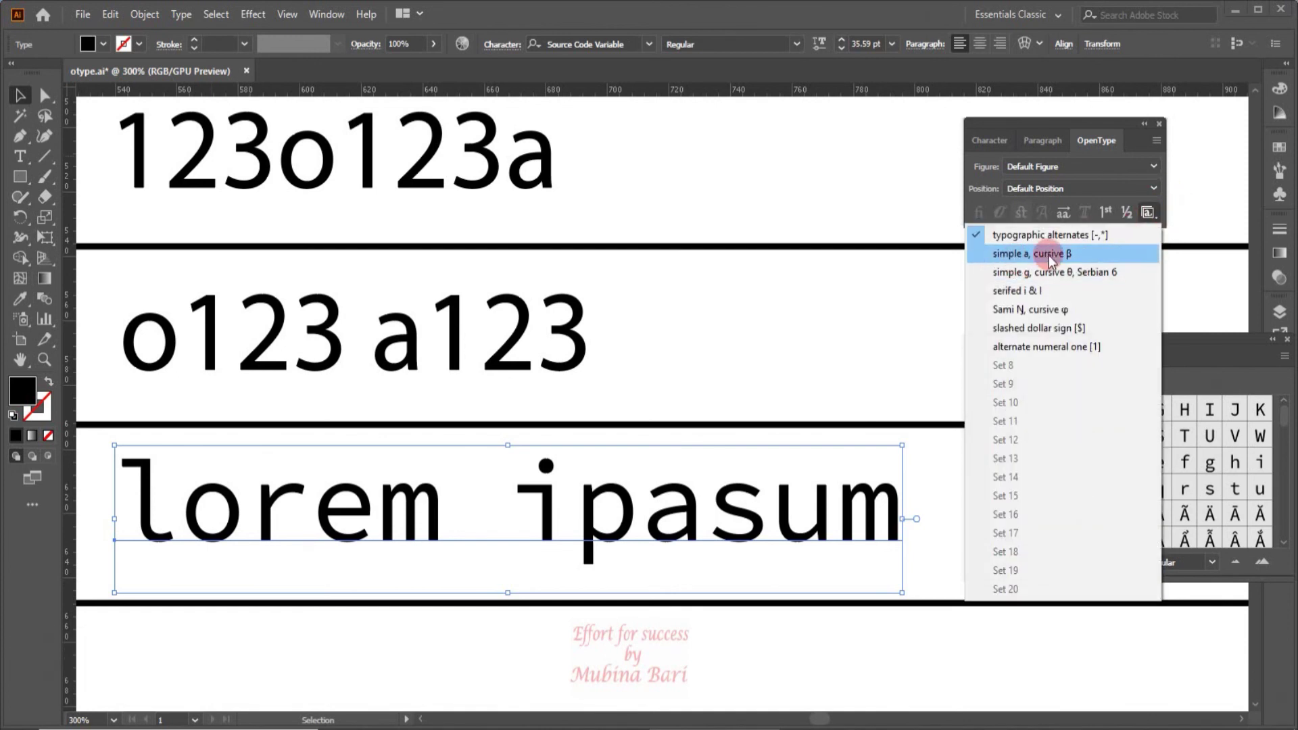
pyautogui.click(1053, 262)
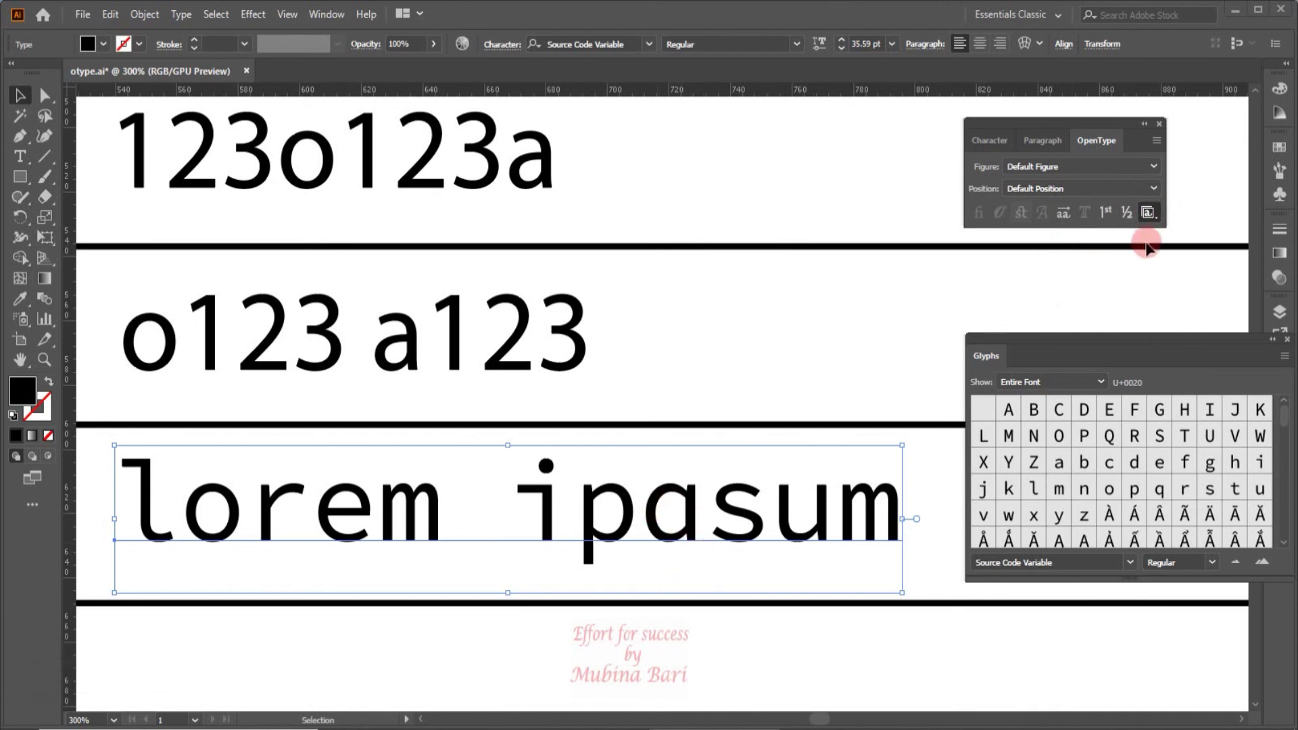
pyautogui.click(1159, 225)
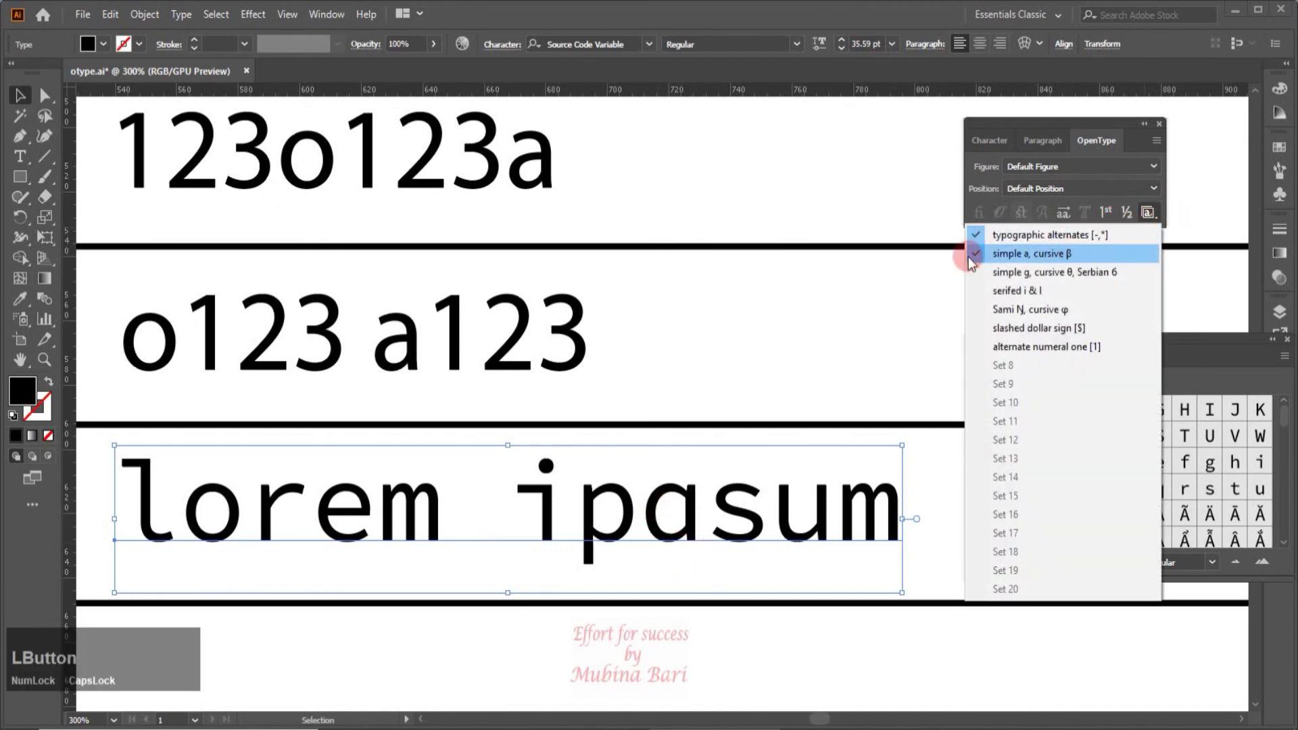
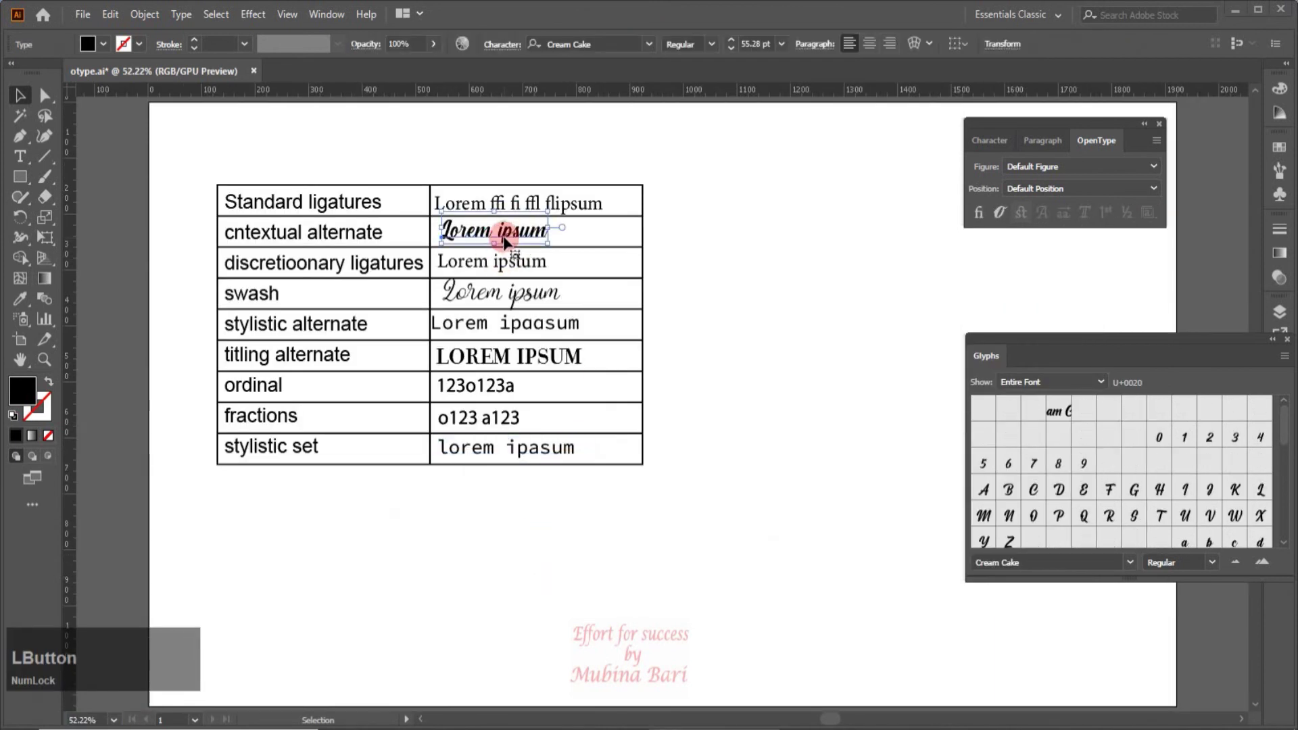
# - Apply a stylistic set to the swash Lorem ipsum sample, then revert it to the original letters
pyautogui.click(1167, 227)
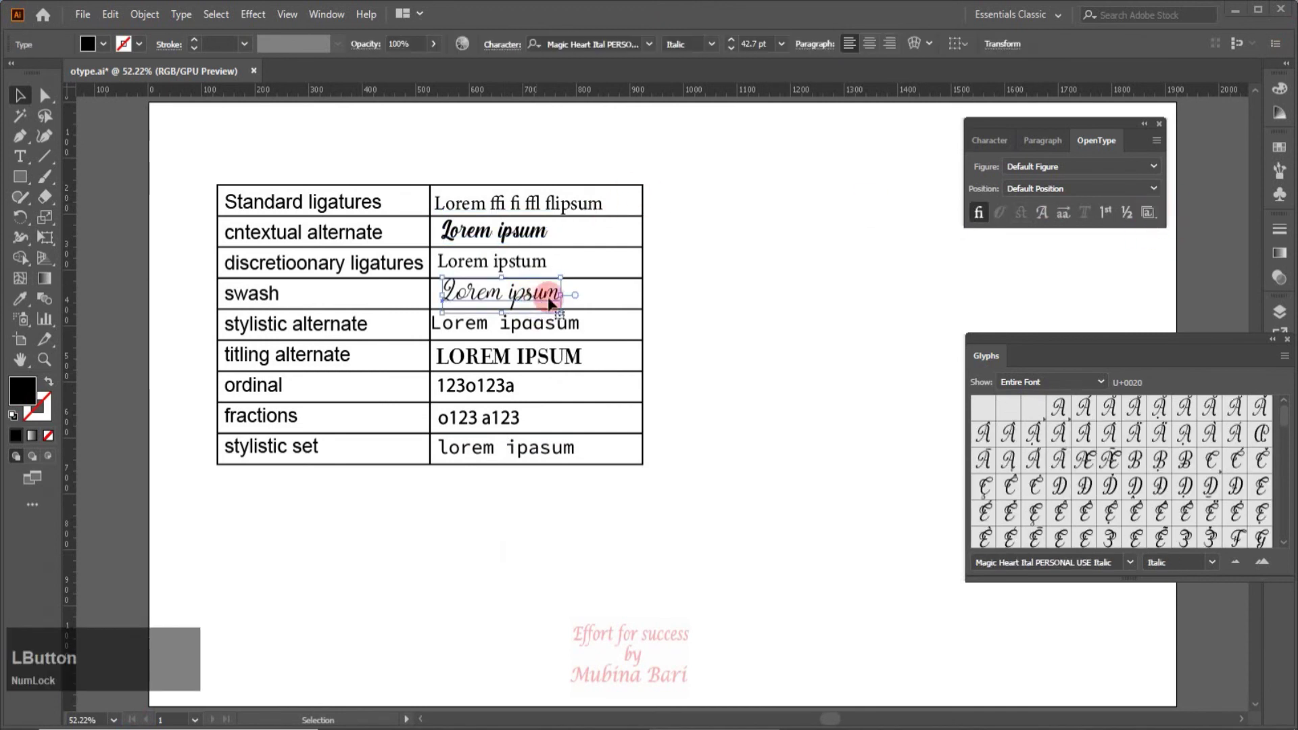
pyautogui.click(1162, 227)
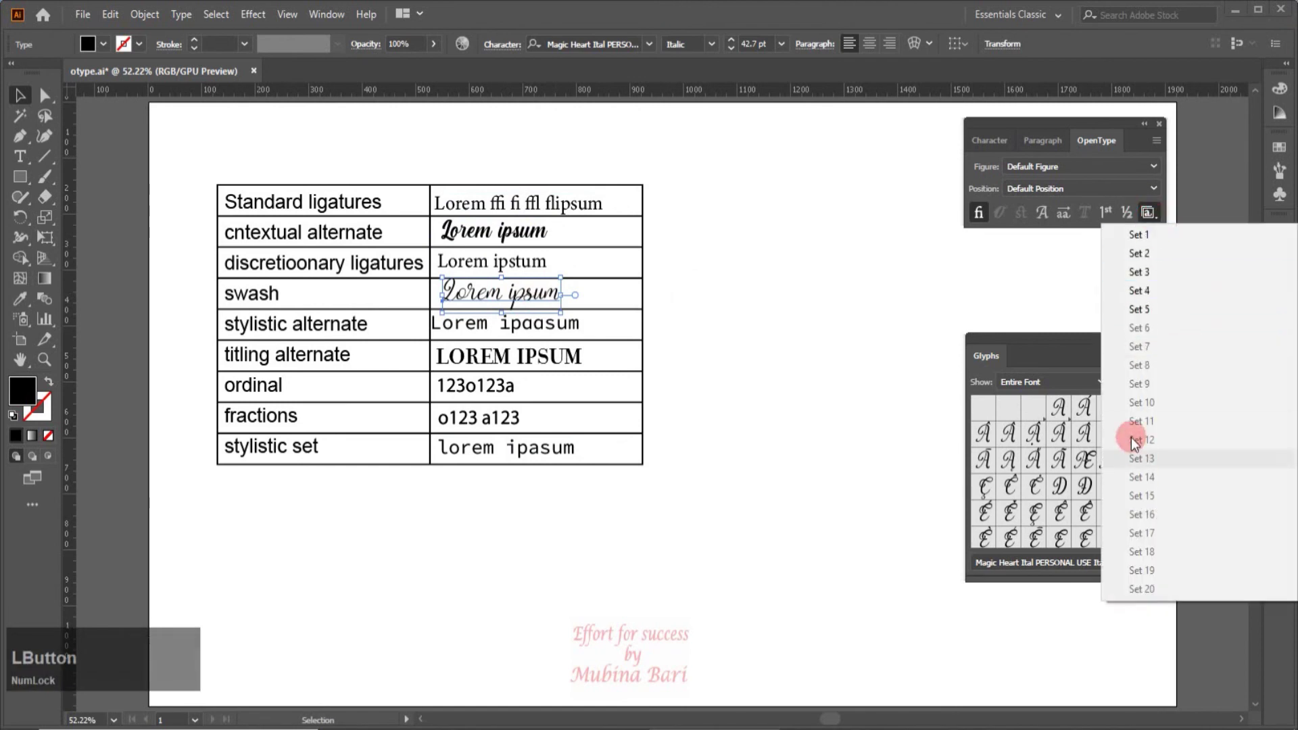
pyautogui.click(1129, 244)
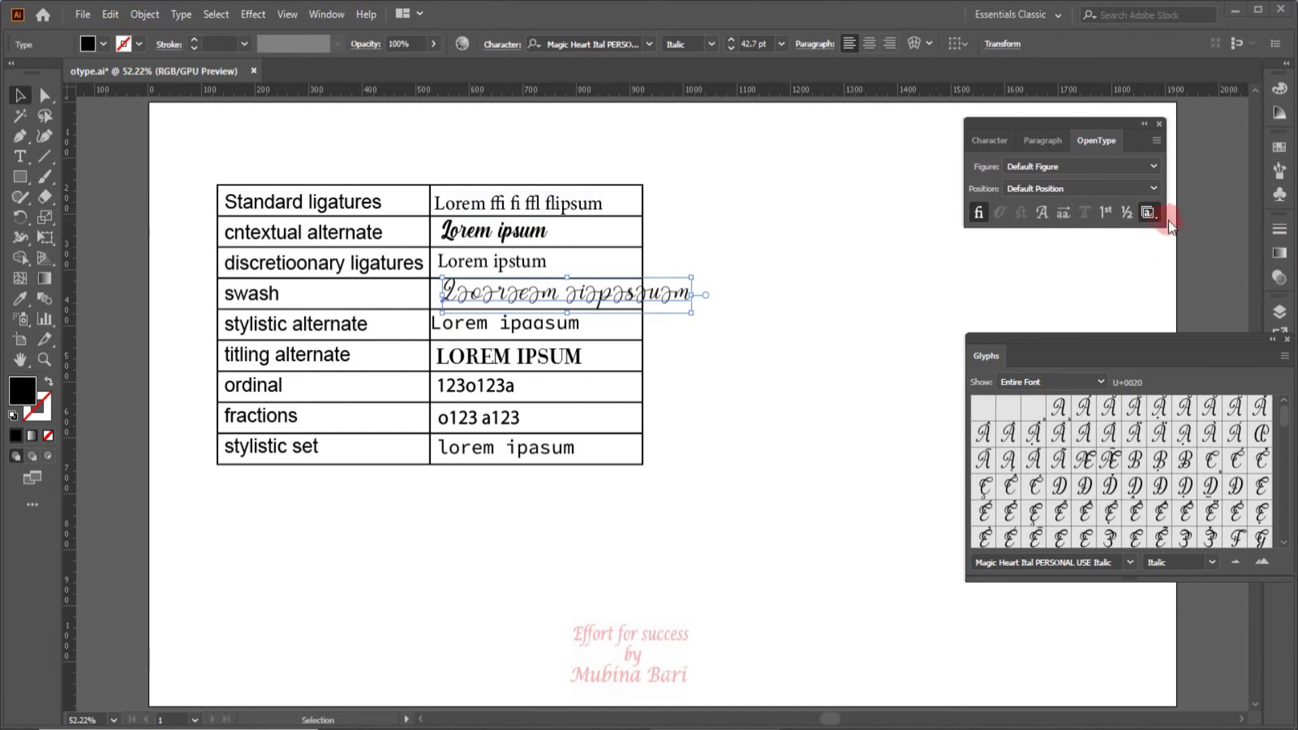
pyautogui.click(1163, 228)
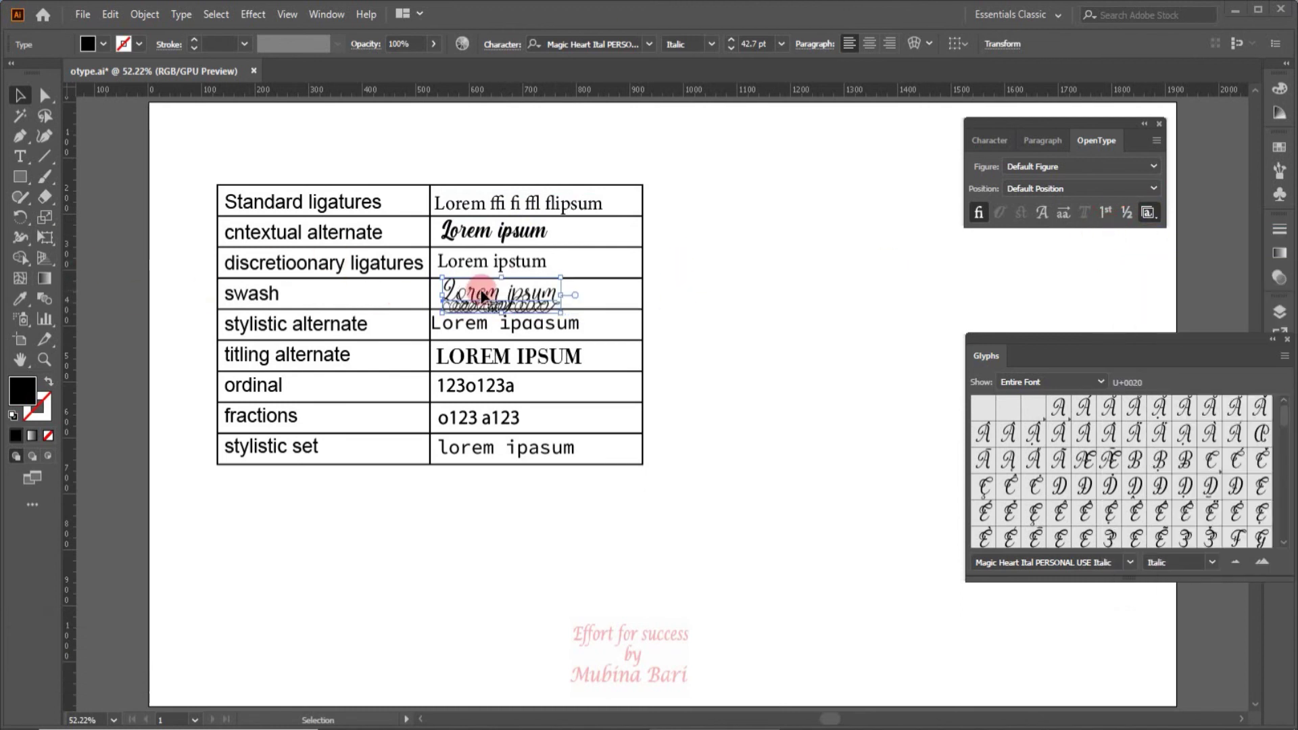
pyautogui.click(1161, 224)
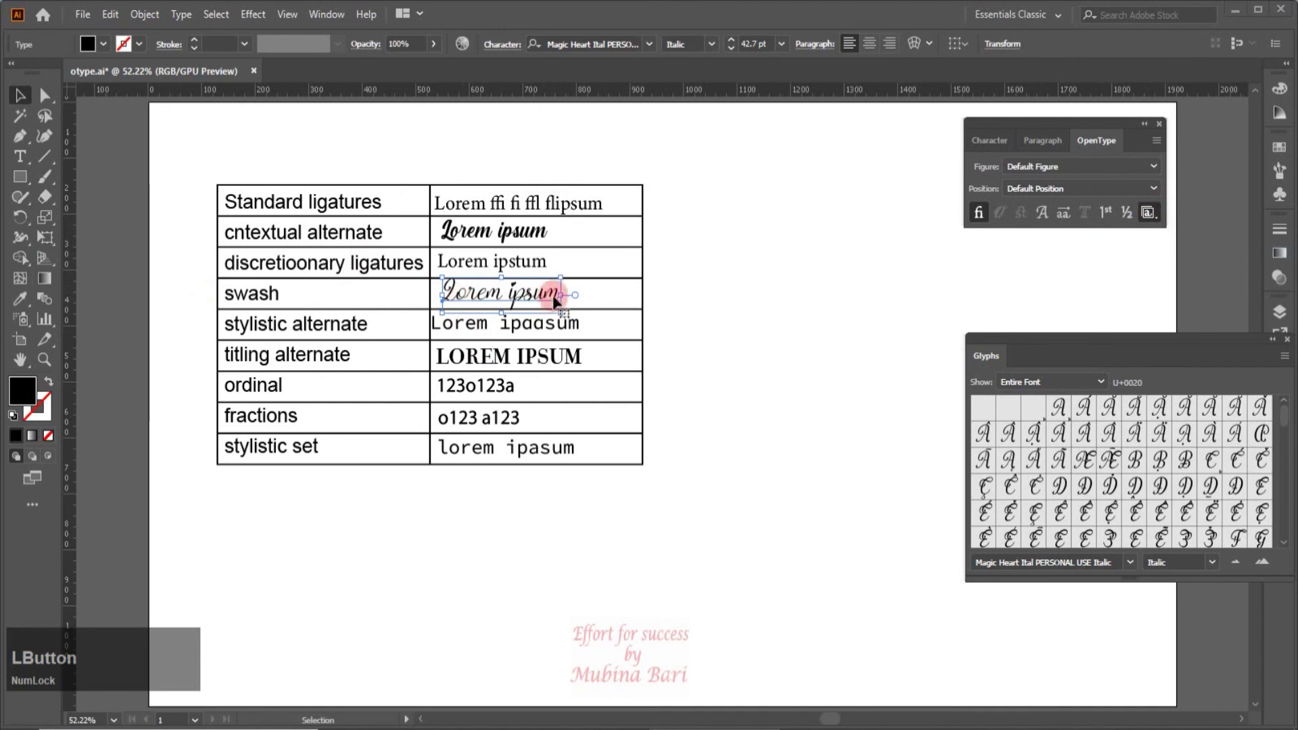
# - Zoom in on the swash Lorem ipsum sample to inspect its lettering
pyautogui.click(734, 324)
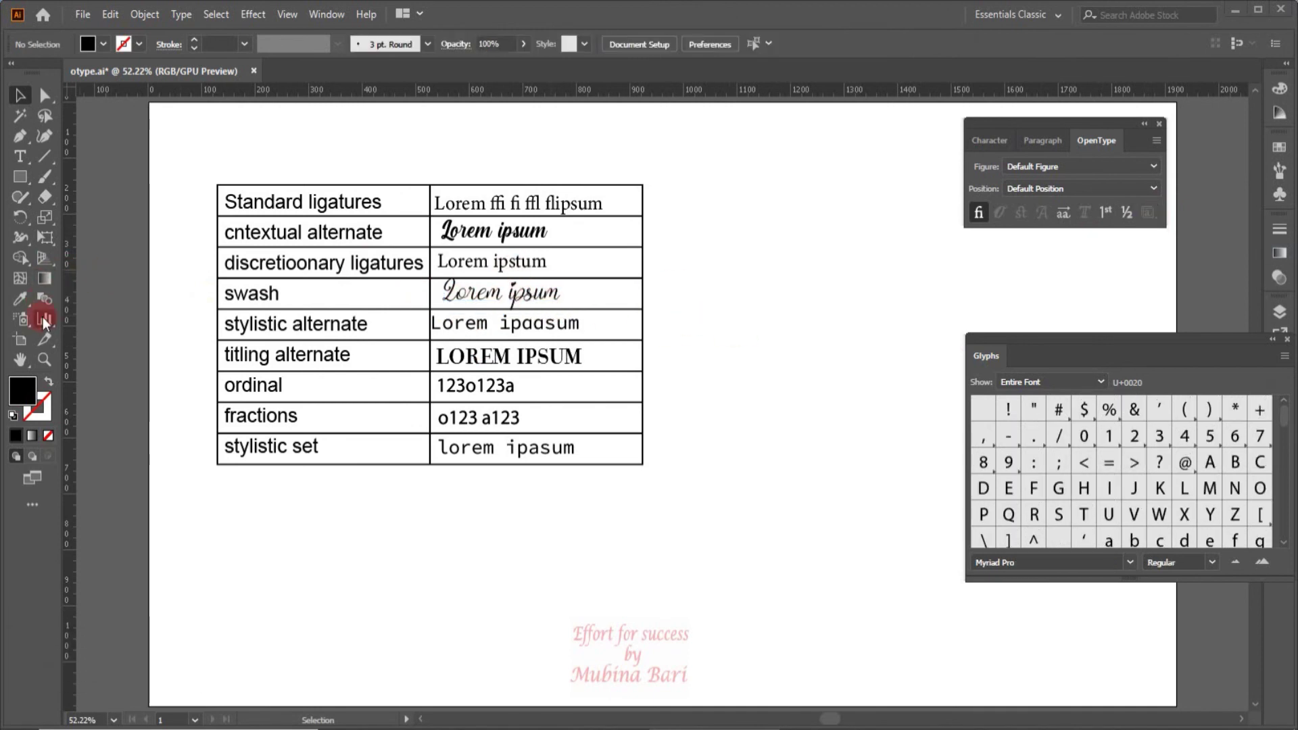
pyautogui.click(45, 364)
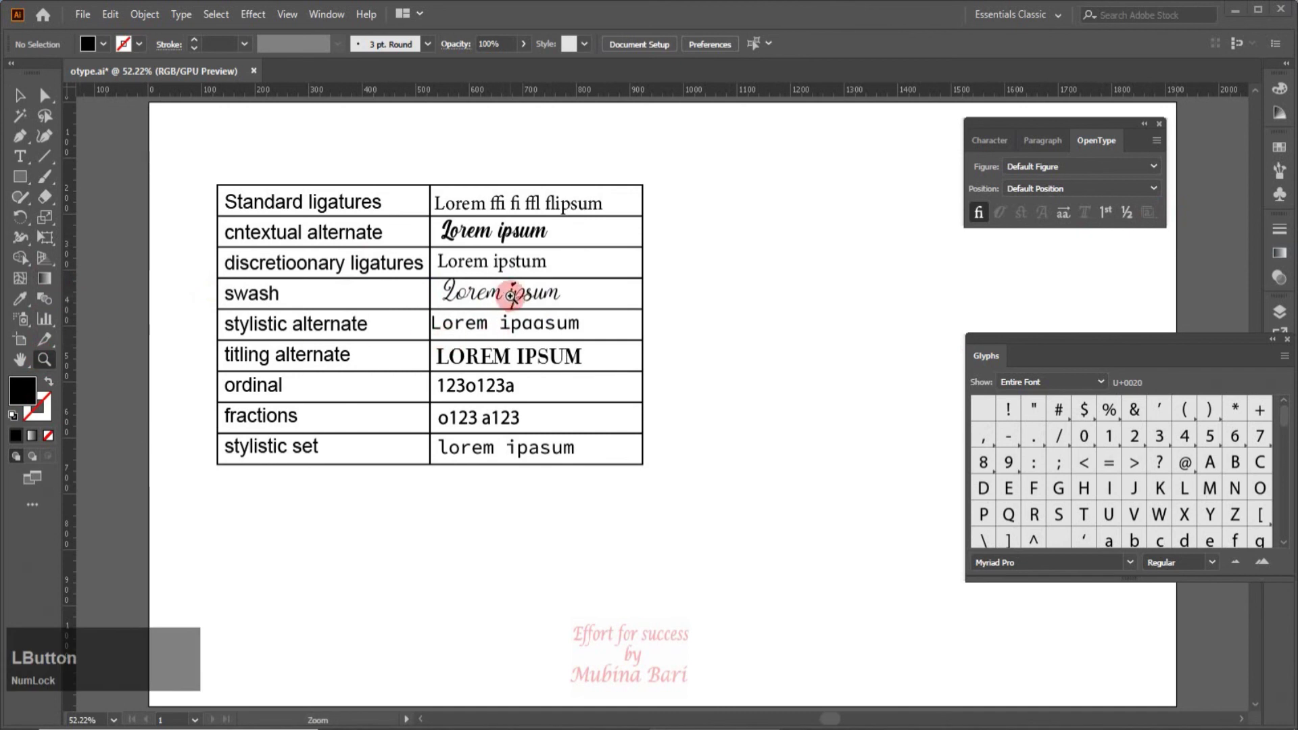